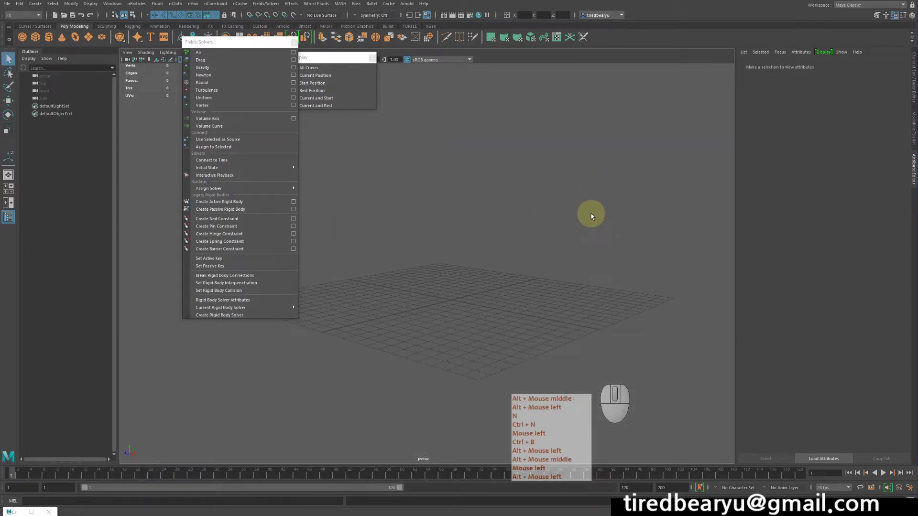
# Start a fresh scene and create a polygon cylinder from the Poly Modeling shelf.
pyautogui.press('ctrl+n')
pyautogui.press('ctrl+b')
pyautogui.click(588, 217)
pyautogui.moveTo(587, 216); pyautogui.dragTo(578, 240)
pyautogui.click(577, 239)
pyautogui.press('ctrl+n')
pyautogui.press('ctrl+b')
pyautogui.click(51, 40)
pyautogui.middleClick(50, 39)
# Raise the cylinder well above the ground with the Move tool.
pyautogui.press('w')
pyautogui.moveTo(446, 257); pyautogui.dragTo(458, 149)
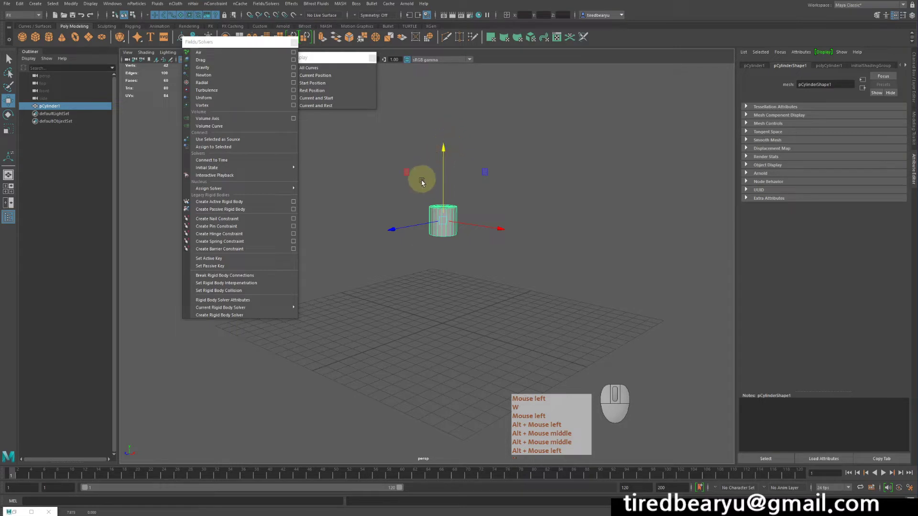
pyautogui.click(437, 174)
pyautogui.press('alt+w')
pyautogui.middleClick(434, 167)
pyautogui.moveTo(448, 168); pyautogui.dragTo(519, 182)
pyautogui.press('alt+w')
pyautogui.middleClick(519, 181)
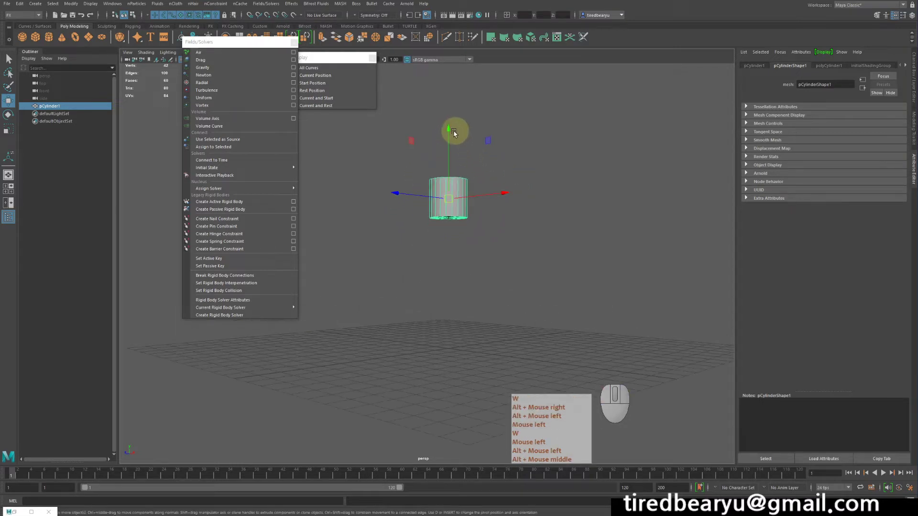
pyautogui.press('w')
pyautogui.moveTo(450, 132); pyautogui.dragTo(477, 57)
pyautogui.rightClick(451, 132)
pyautogui.press('w')
pyautogui.rightClick(461, 101)
pyautogui.middleClick(469, 133)
pyautogui.click(465, 156)
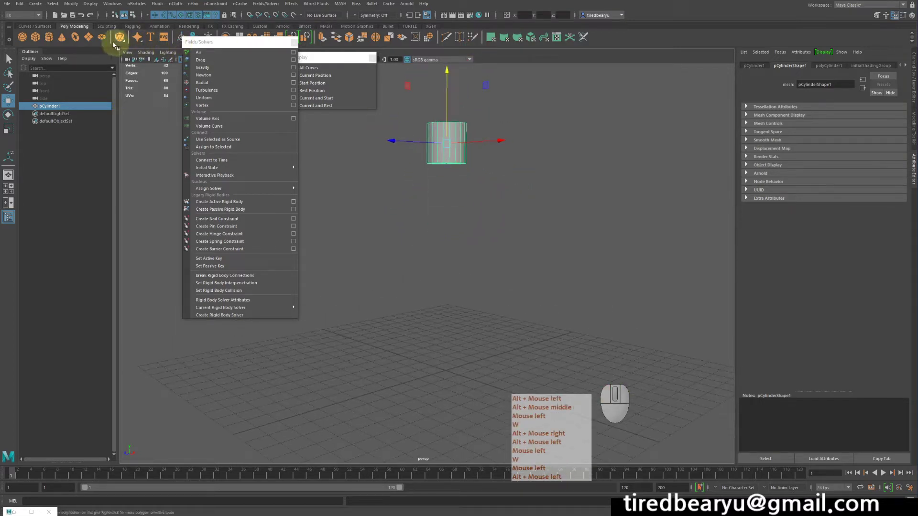
# Add a polygon ground plane from the shelf and scale it out beneath the cylinder.
pyautogui.click(89, 37)
pyautogui.press('r')
pyautogui.middleClick(404, 264)
pyautogui.click(586, 256)
pyautogui.click(596, 255)
pyautogui.middleClick(596, 255)
pyautogui.rightClick(597, 255)
pyautogui.click(562, 247)
pyautogui.middleClick(566, 241)
pyautogui.click(466, 151)
pyautogui.press('r')
# Enlarge and lift the cylinder further, then reselect it ready for hair creation.
pyautogui.click(543, 204)
pyautogui.middleClick(543, 204)
pyautogui.click(543, 204)
pyautogui.press('r')
pyautogui.click(543, 204)
pyautogui.middleClick(542, 205)
pyautogui.click(467, 180)
pyautogui.moveTo(466, 181); pyautogui.dragTo(521, 184)
pyautogui.press('r')
pyautogui.click(408, 134)
pyautogui.middleClick(408, 134)
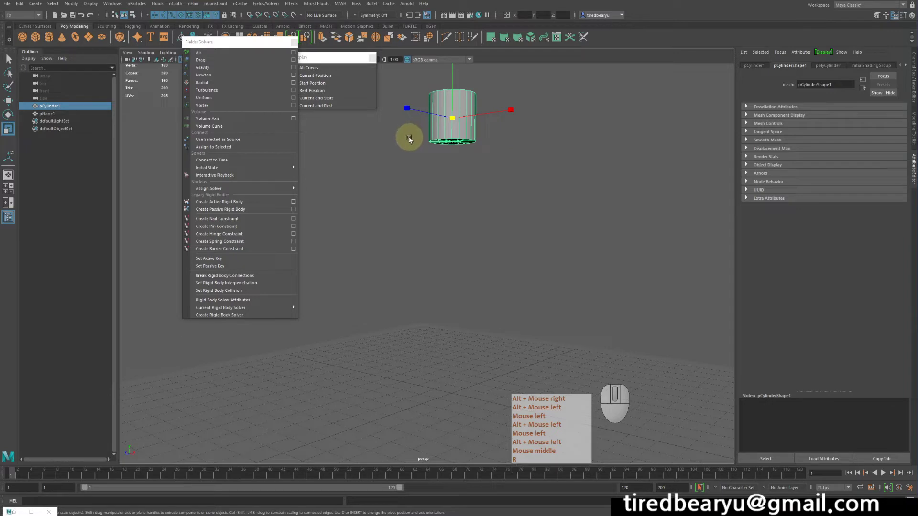
pyautogui.rightClick(415, 142)
pyautogui.click(414, 142)
pyautogui.rightClick(353, 142)
pyautogui.click(353, 142)
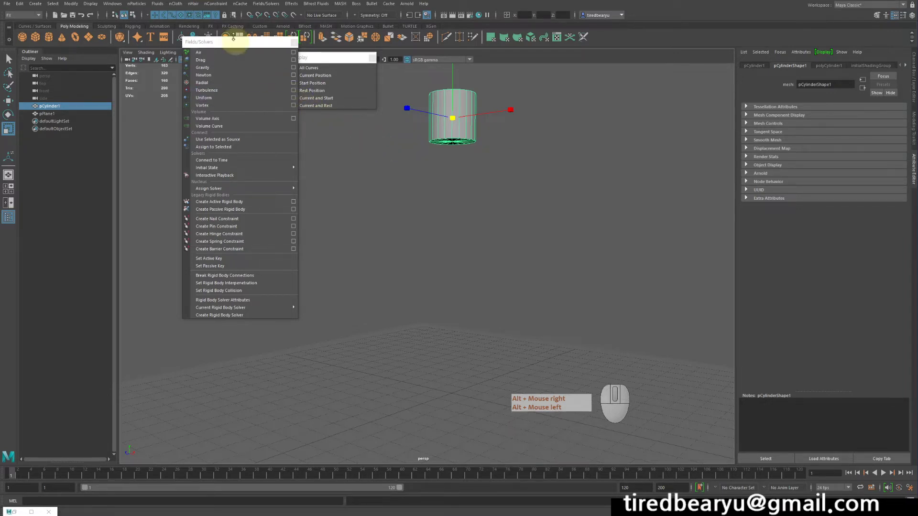
pyautogui.click(22, 19)
# Bring up the Paint Hair Follicles option box from the nHair menu.
pyautogui.click(18, 18)
pyautogui.click(200, 7)
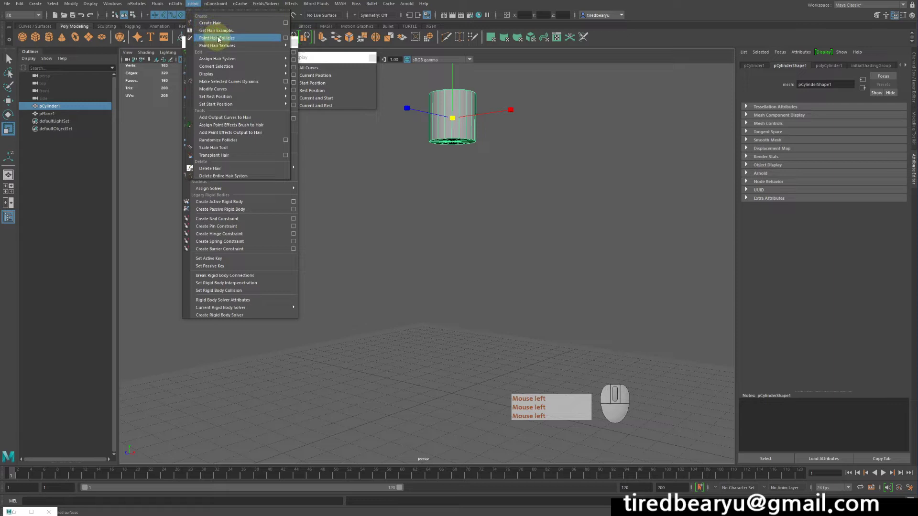
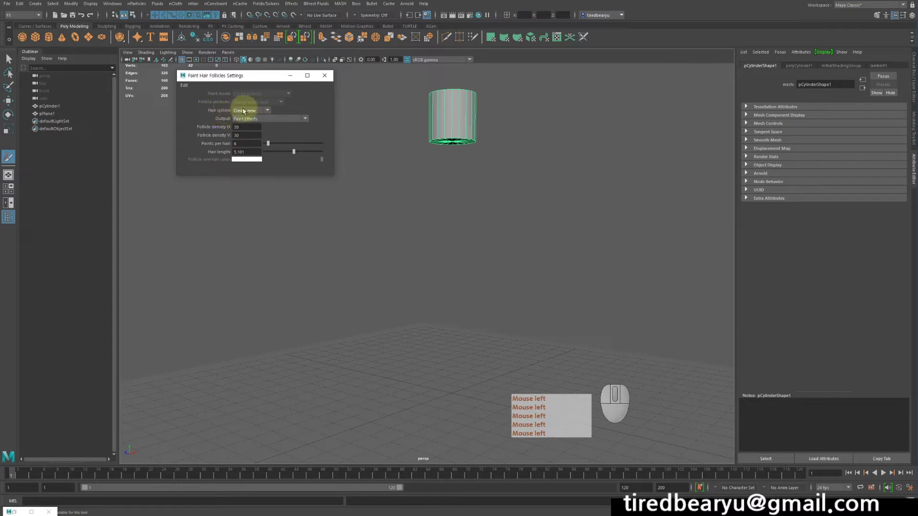
# Keep the follicle output as Paint Effects on a new hair system.
pyautogui.click(251, 113)
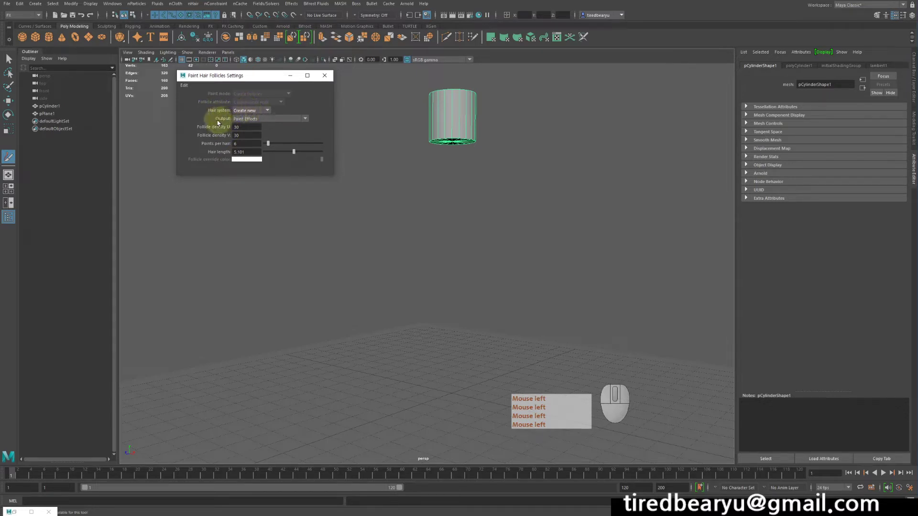
pyautogui.click(242, 121)
pyautogui.click(252, 121)
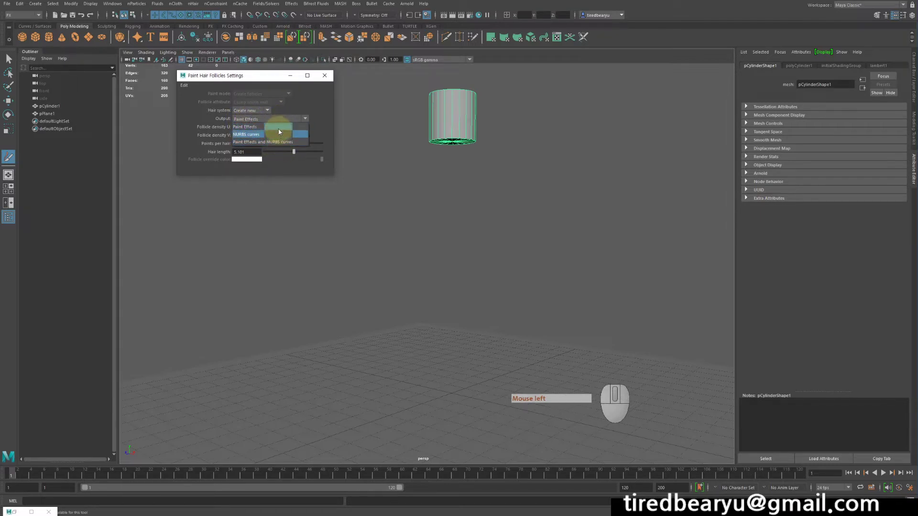
pyautogui.click(282, 130)
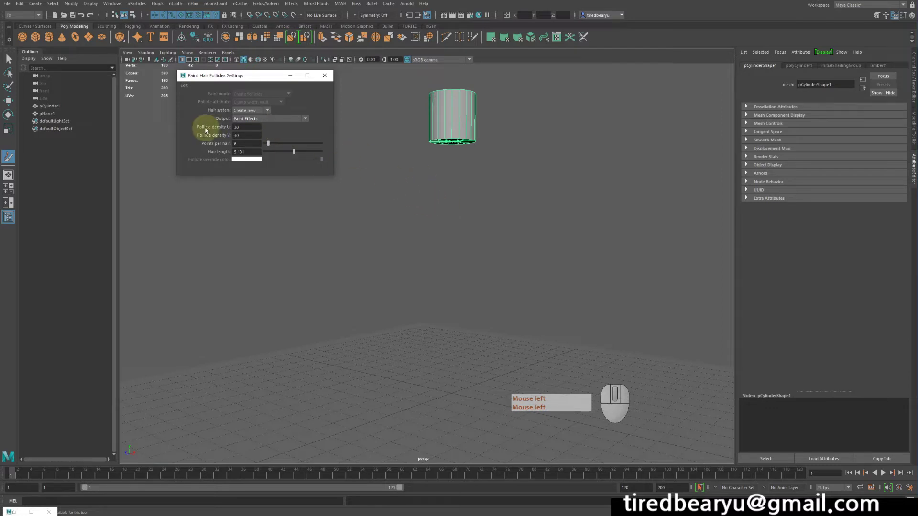
# Set follicle density U and V to 30, 15 points per hair, hair length 2, and begin painting.
pyautogui.click(213, 129)
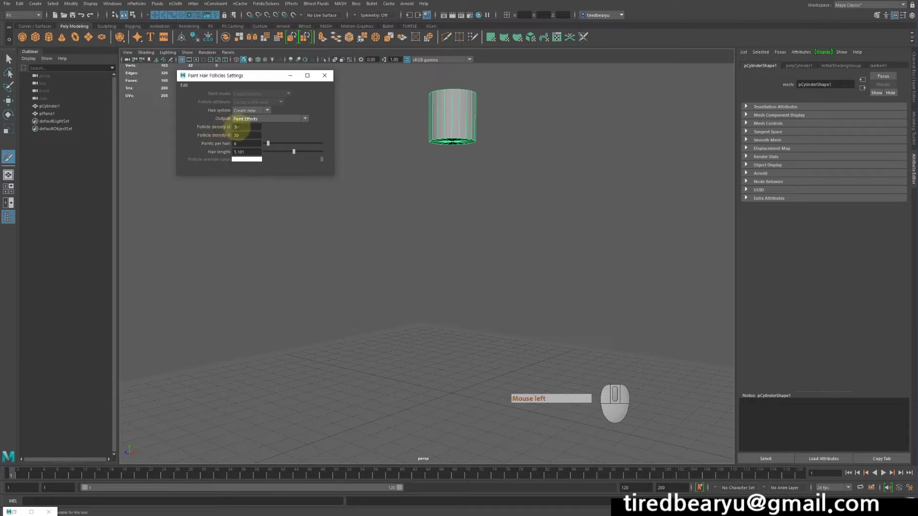
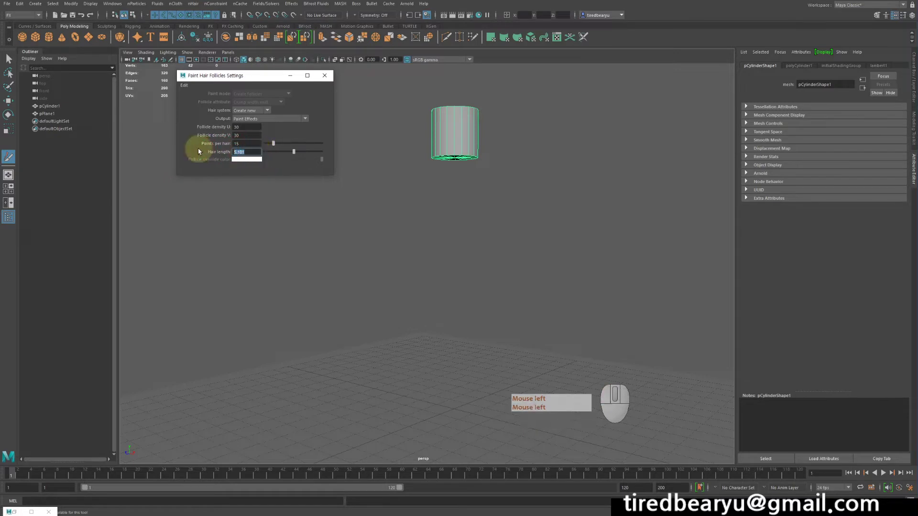
pyautogui.press('KP_2')
pyautogui.press('Return')
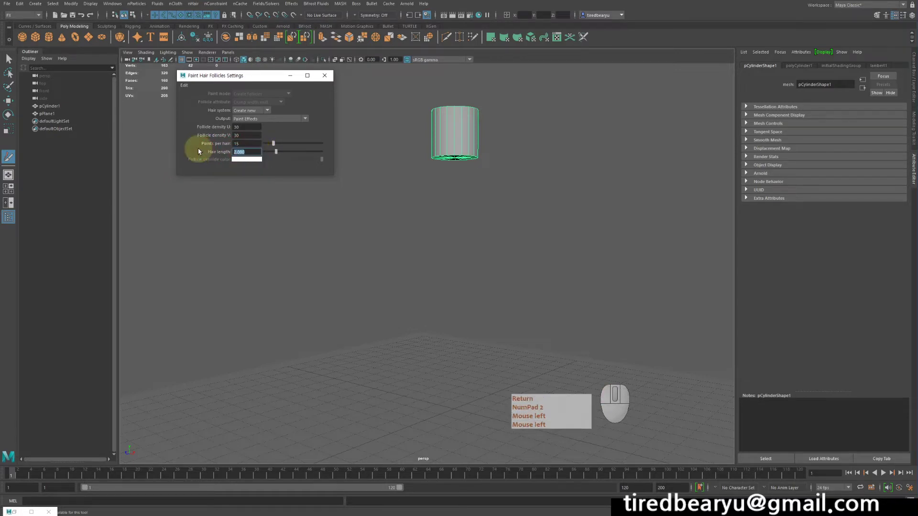
pyautogui.press('KP_6')
pyautogui.press('Return')
pyautogui.press('KP_2')
pyautogui.click(201, 151)
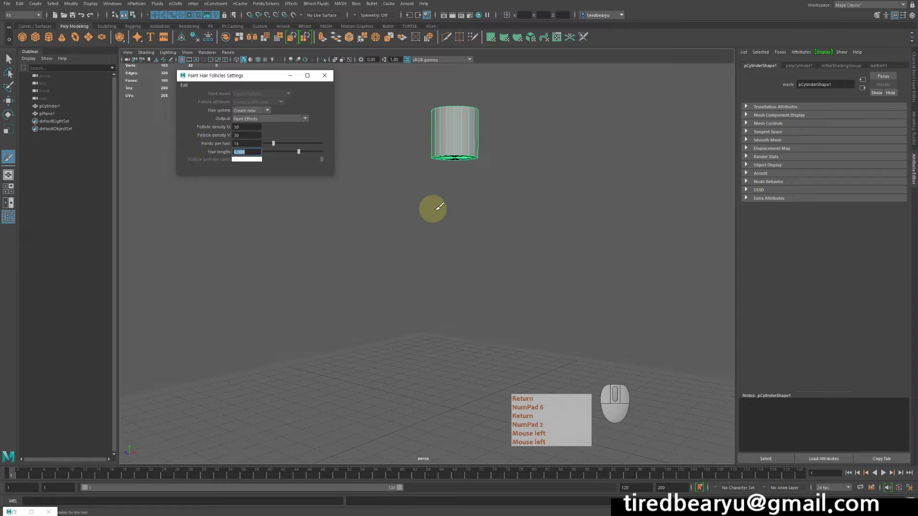
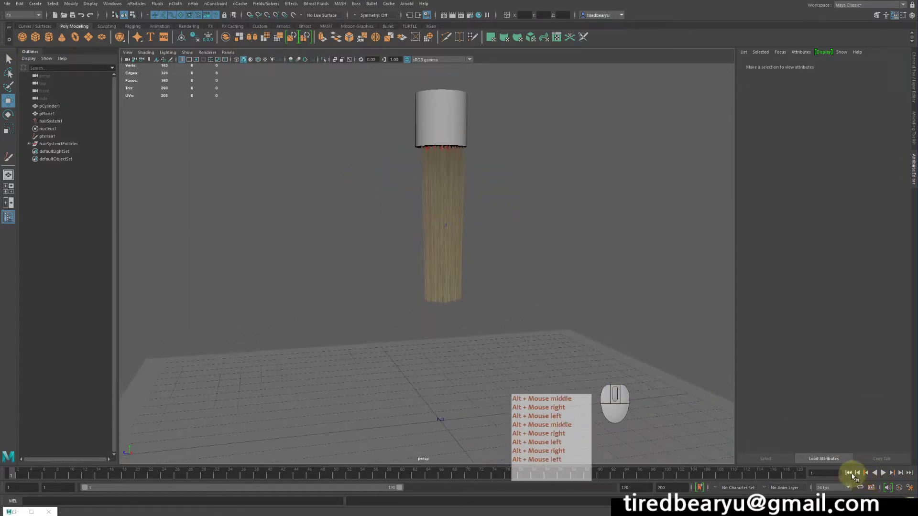
# Rewind and play the timeline so the painted hair falls from the cylinder, then select the cylinder.
pyautogui.press('w')
pyautogui.click(854, 476)
pyautogui.click(887, 477)
pyautogui.click(887, 476)
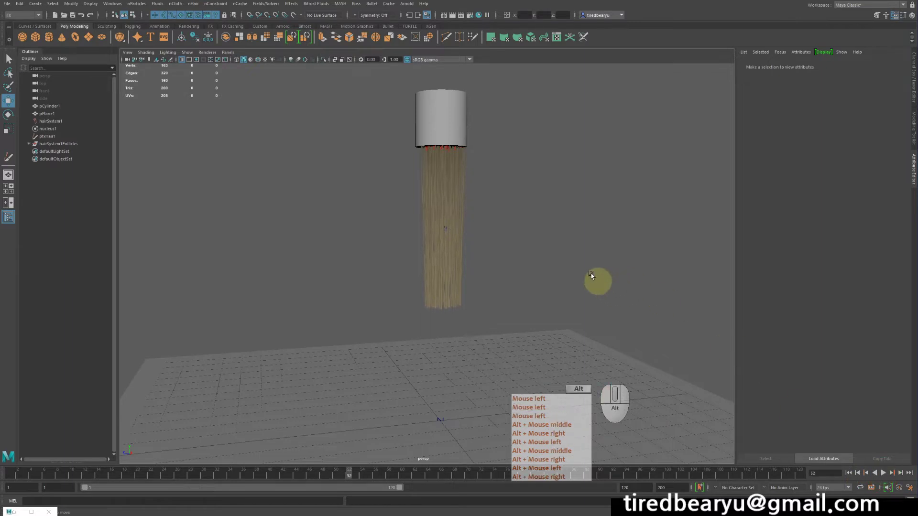
pyautogui.click(421, 118)
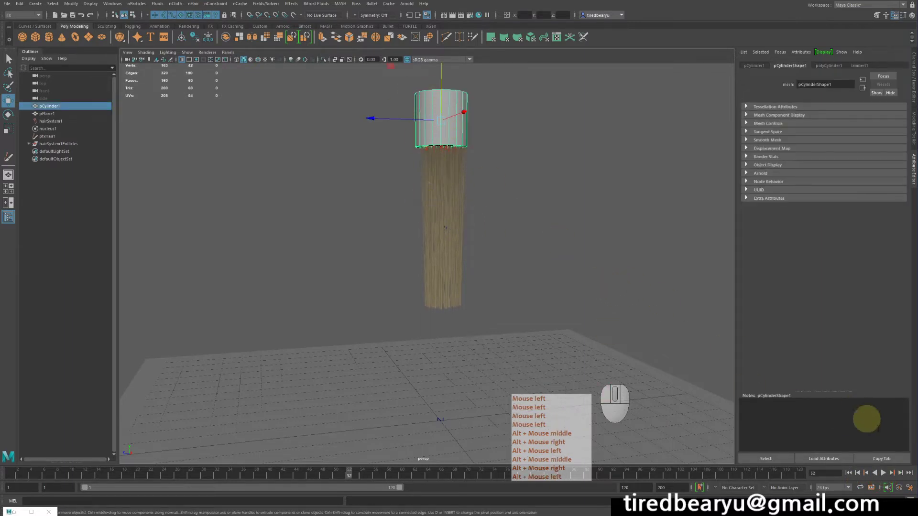
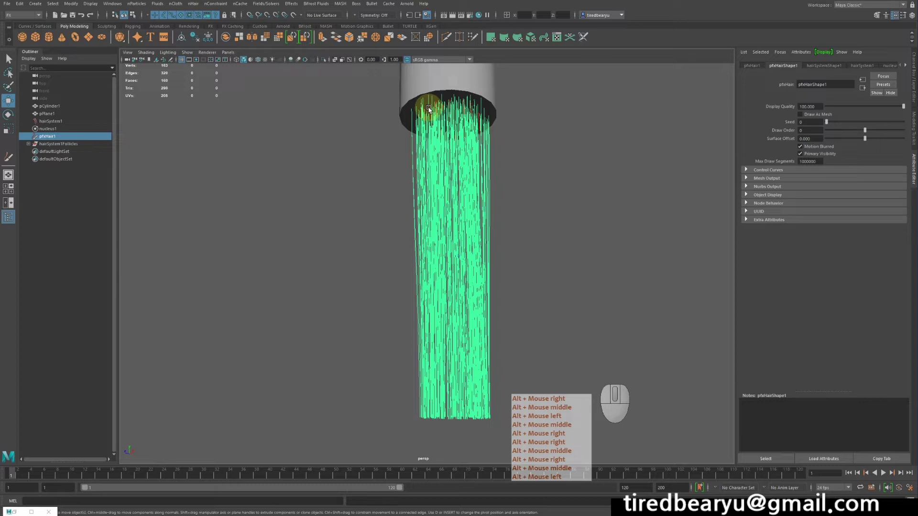
# Select the hanging hair and show the hairSystemShape1 attributes.
pyautogui.rightClick(431, 110)
pyautogui.middleClick(432, 110)
pyautogui.click(431, 110)
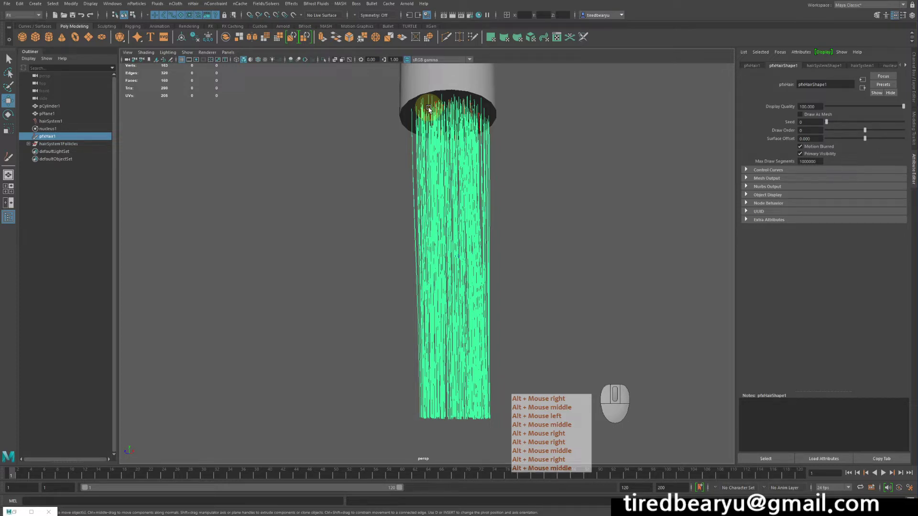
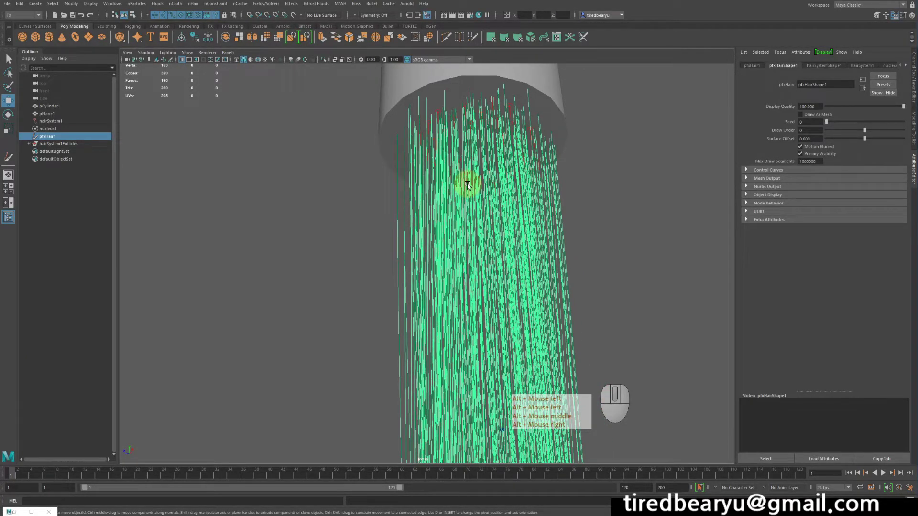
pyautogui.middleClick(493, 160)
pyautogui.click(492, 168)
pyautogui.moveTo(497, 173); pyautogui.dragTo(467, 165)
pyautogui.middleClick(478, 172)
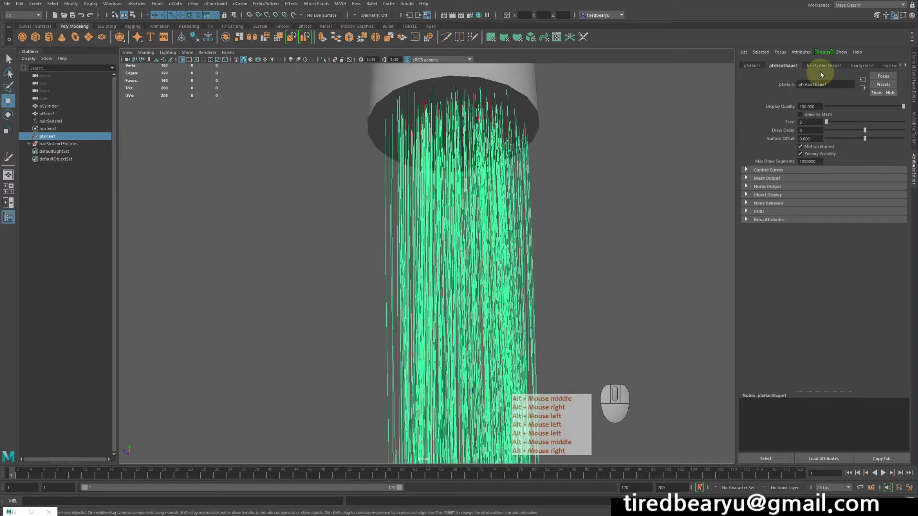
pyautogui.click(828, 68)
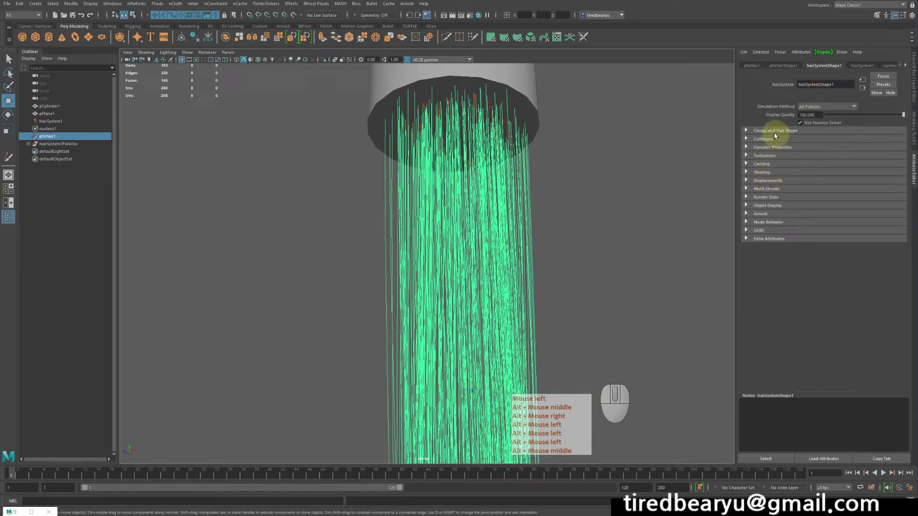
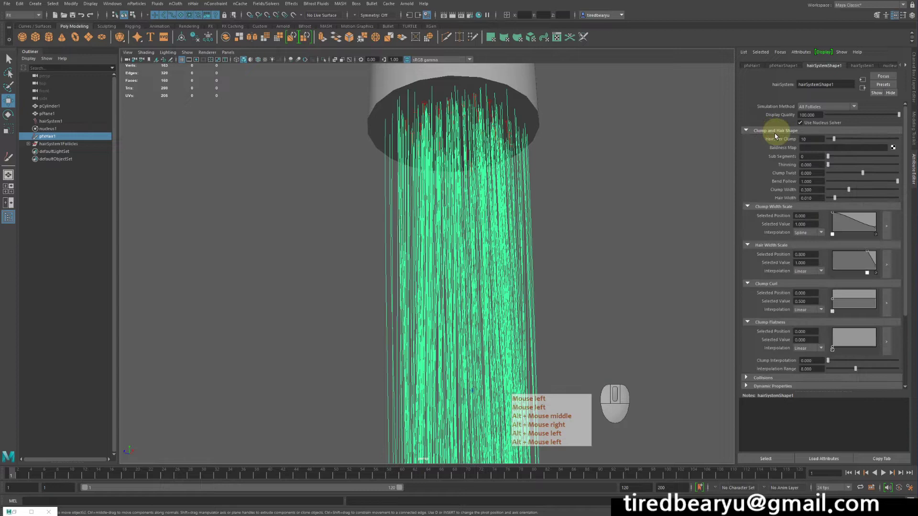
# Reduce Clump and Hair Shape > Hair Per Clump from 10 to 1 for sparse single strands.
pyautogui.moveTo(577, 220); pyautogui.dragTo(586, 202)
pyautogui.click(579, 209)
pyautogui.moveTo(586, 200); pyautogui.dragTo(557, 192)
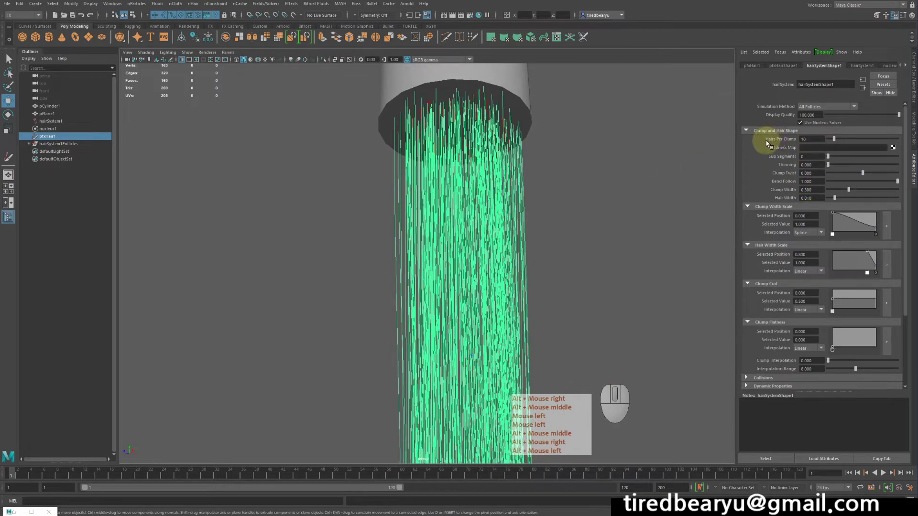
pyautogui.rightClick(791, 140)
pyautogui.middleClick(791, 140)
pyautogui.click(791, 140)
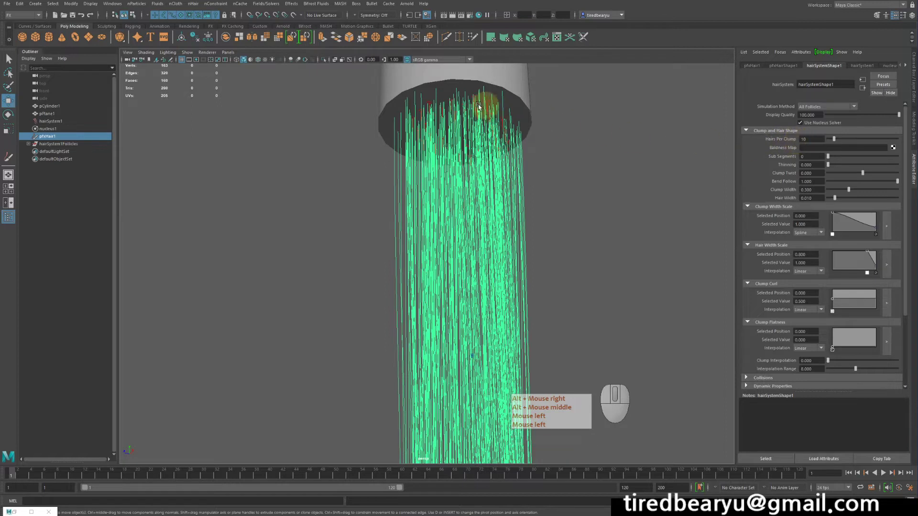
pyautogui.rightClick(816, 136)
pyautogui.middleClick(816, 135)
pyautogui.click(816, 135)
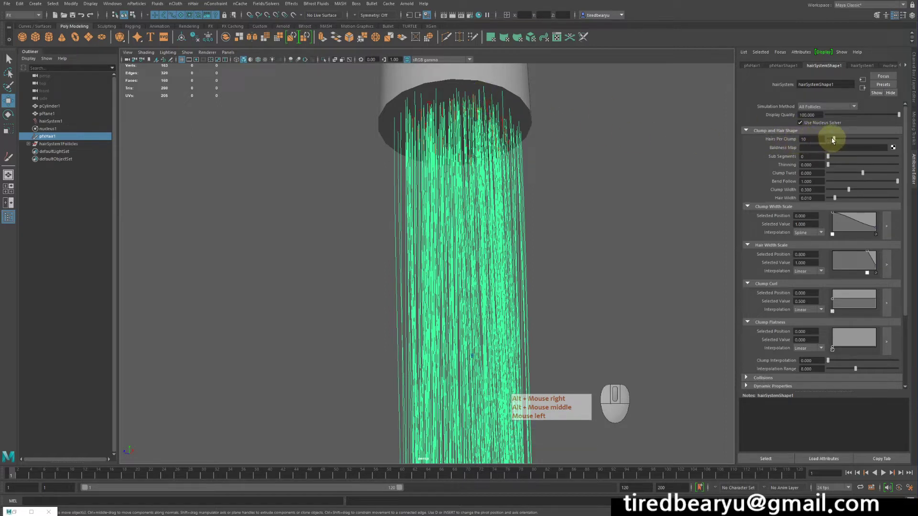
pyautogui.rightClick(834, 141)
pyautogui.middleClick(835, 141)
pyautogui.moveTo(833, 140); pyautogui.dragTo(801, 140)
pyautogui.moveTo(638, 145); pyautogui.dragTo(635, 144)
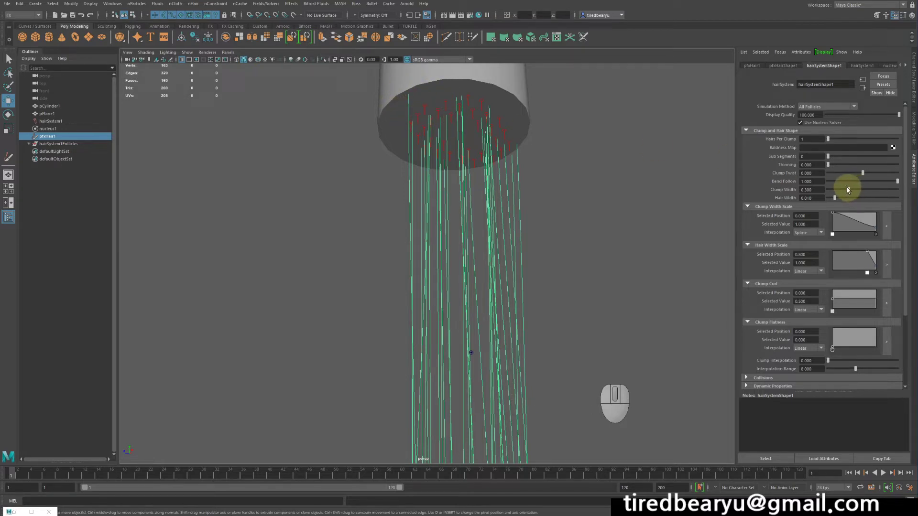
# Orbit up to the cylinder's underside and pull back to frame the strands over the ground plane.
pyautogui.moveTo(848, 190); pyautogui.dragTo(801, 192)
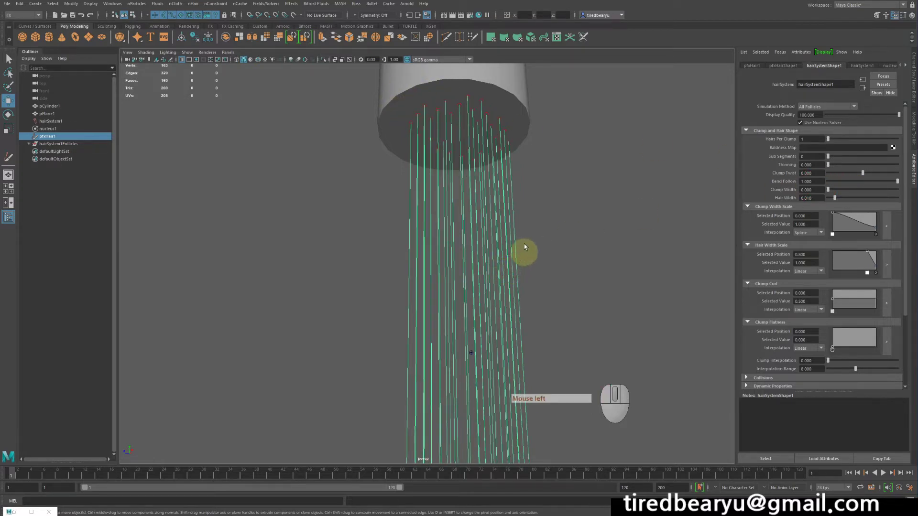
pyautogui.moveTo(497, 200); pyautogui.dragTo(489, 195)
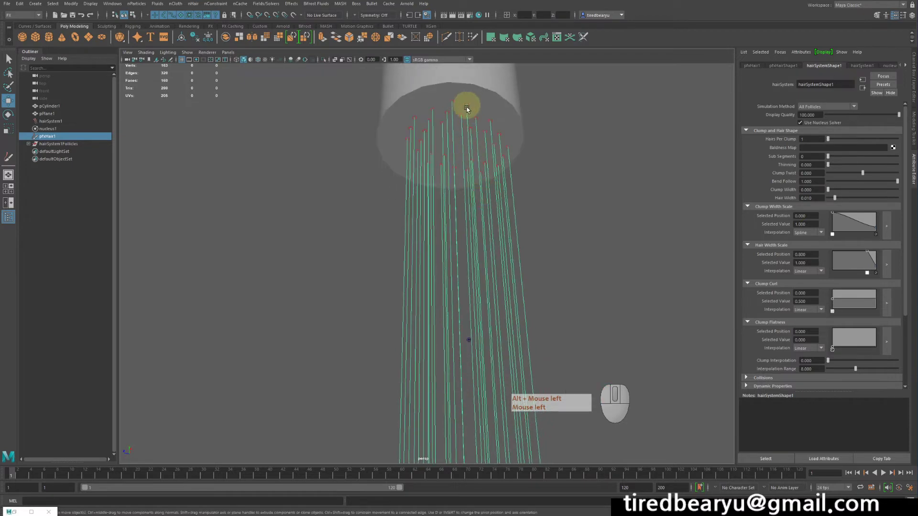
pyautogui.moveTo(564, 267); pyautogui.dragTo(547, 284)
pyautogui.rightClick(537, 280)
pyautogui.moveTo(565, 298); pyautogui.dragTo(580, 248)
pyautogui.moveTo(566, 250); pyautogui.dragTo(553, 259)
pyautogui.middleClick(553, 260)
pyautogui.rightClick(553, 272)
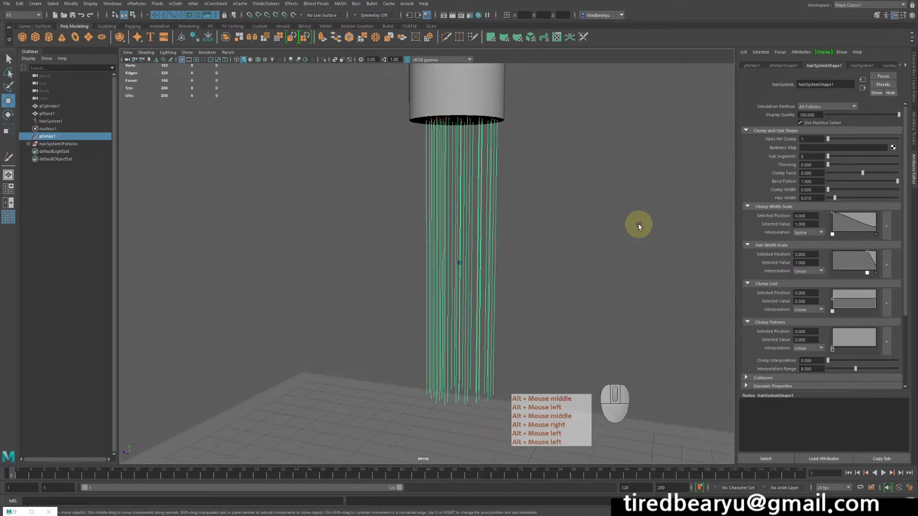
pyautogui.middleClick(610, 226)
pyautogui.middleClick(489, 203)
pyautogui.rightClick(490, 202)
pyautogui.click(495, 198)
pyautogui.middleClick(499, 196)
pyautogui.rightClick(499, 196)
pyautogui.middleClick(532, 195)
pyautogui.click(531, 179)
pyautogui.doubleClick(527, 183)
pyautogui.middleClick(527, 183)
pyautogui.rightClick(525, 183)
pyautogui.middleClick(535, 184)
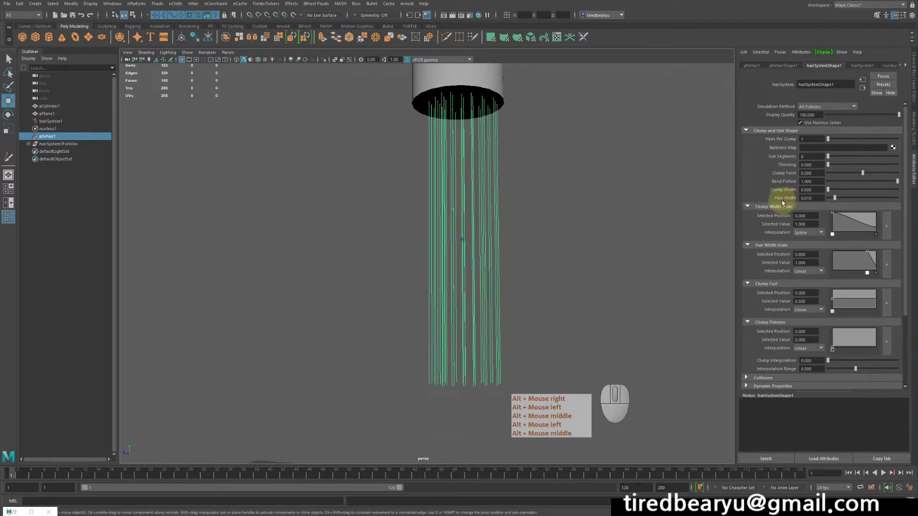
pyautogui.rightClick(791, 200)
pyautogui.click(792, 199)
pyautogui.middleClick(792, 199)
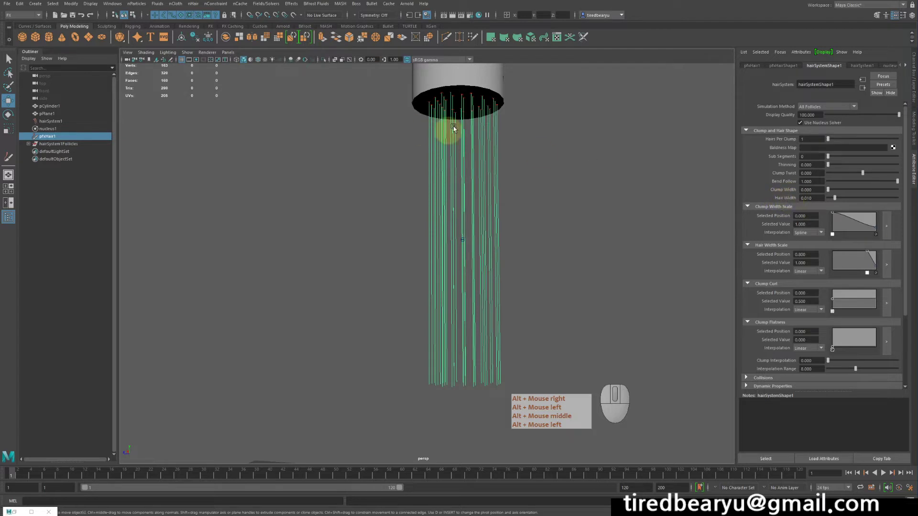
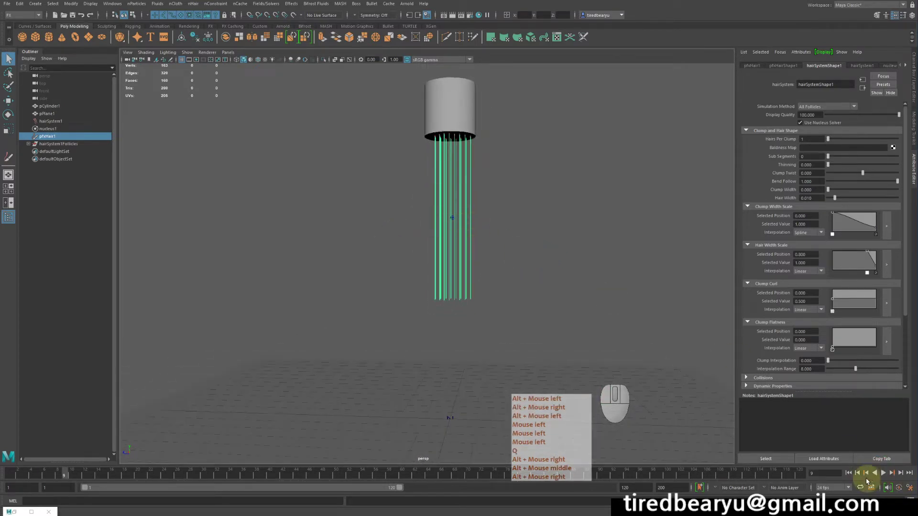
# Replay the simulation on the time slider to preview the sparse dangling strands.
pyautogui.click(852, 475)
pyautogui.press('q')
pyautogui.click(885, 477)
pyautogui.rightClick(885, 477)
pyautogui.middleClick(885, 477)
pyautogui.press('q')
pyautogui.click(885, 476)
pyautogui.rightClick(885, 477)
pyautogui.click(521, 237)
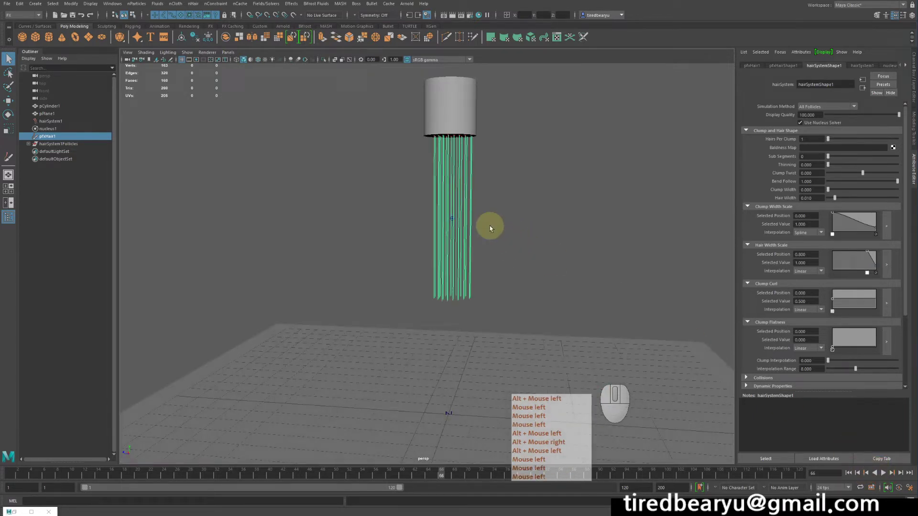
# Select pCylinder1 again and bring up the nCloth commands for it.
pyautogui.click(464, 85)
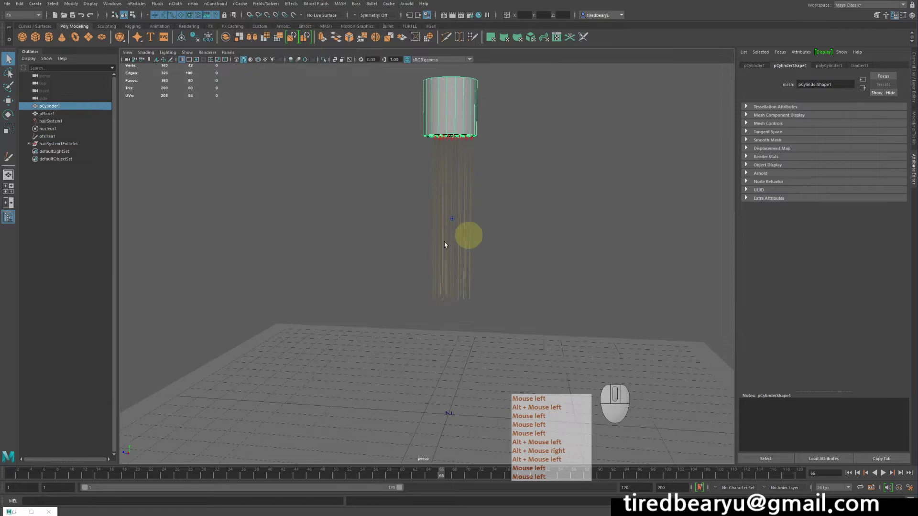
pyautogui.middleClick(549, 240)
pyautogui.click(549, 240)
pyautogui.rightClick(557, 206)
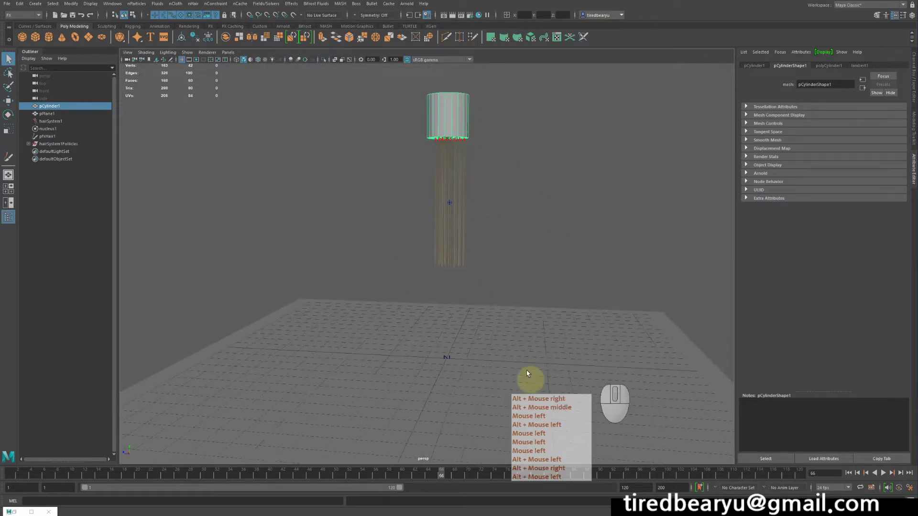
pyautogui.middleClick(500, 348)
pyautogui.click(500, 349)
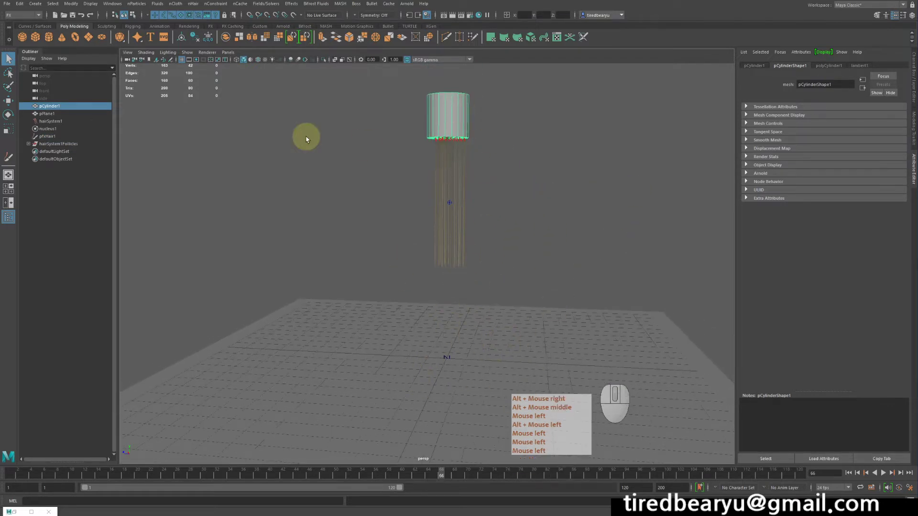
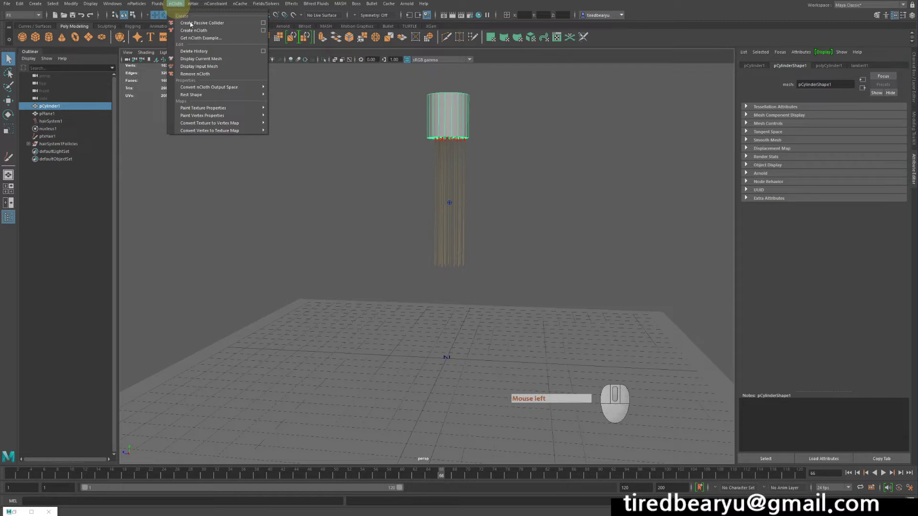
# With Fields/Solvers available, make the ground plane a passive rigid body and select the cylinder for the active one.
pyautogui.click(458, 162)
pyautogui.click(451, 112)
pyautogui.doubleClick(546, 148)
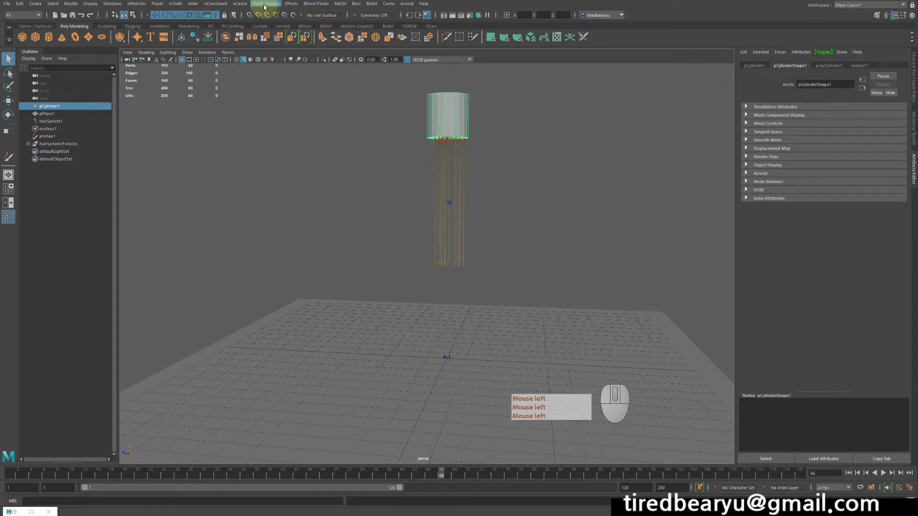
pyautogui.click(264, 9)
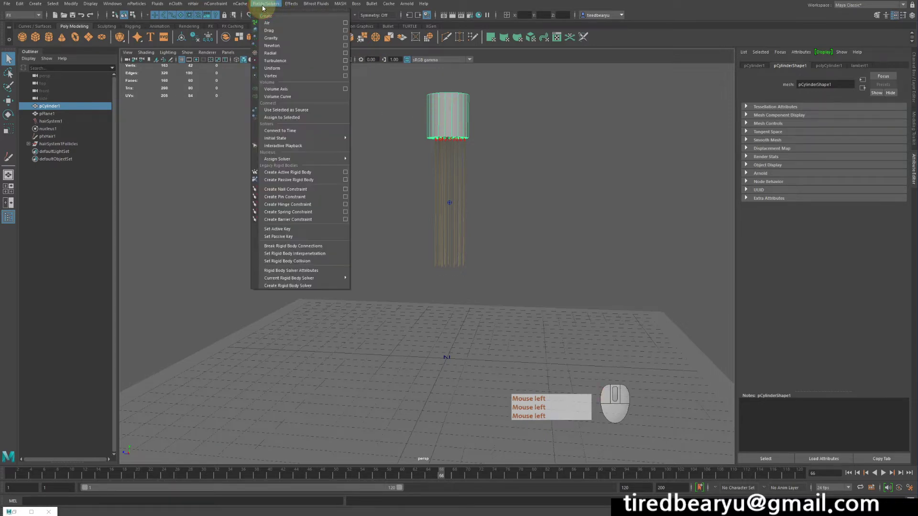
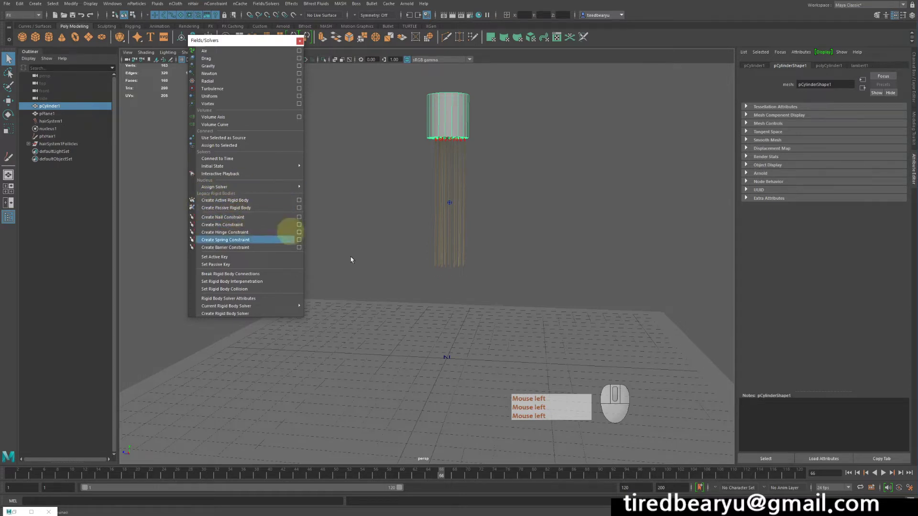
pyautogui.moveTo(554, 286); pyautogui.dragTo(599, 345)
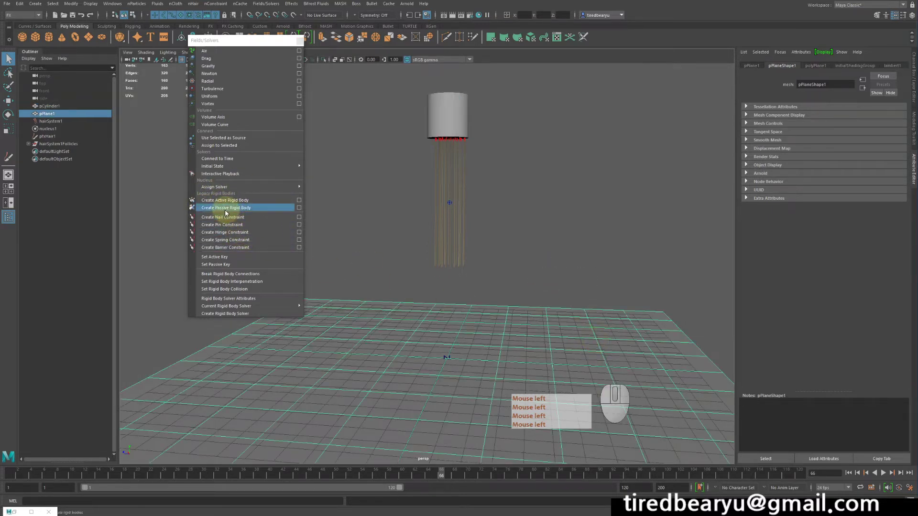
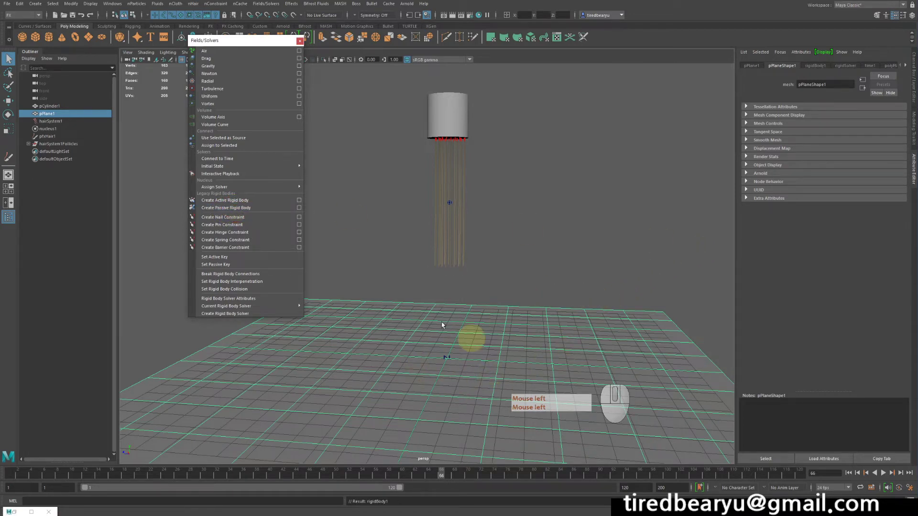
pyautogui.click(451, 108)
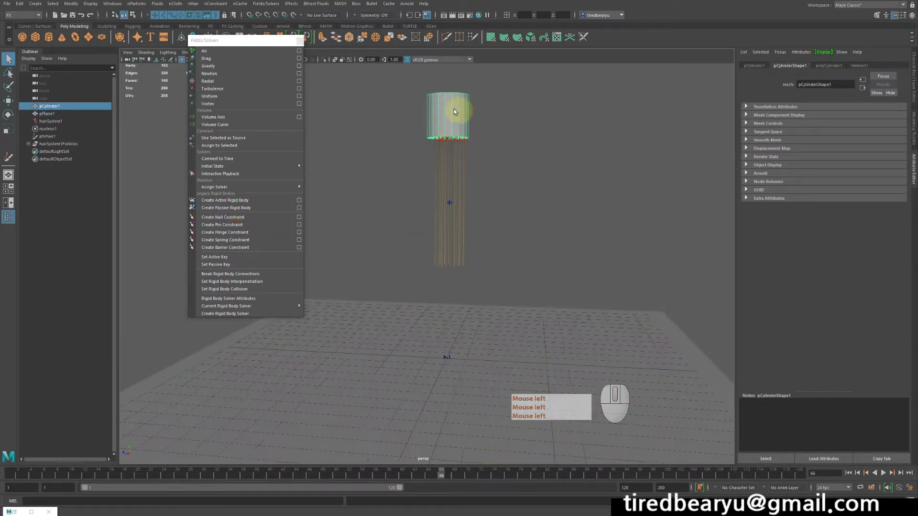
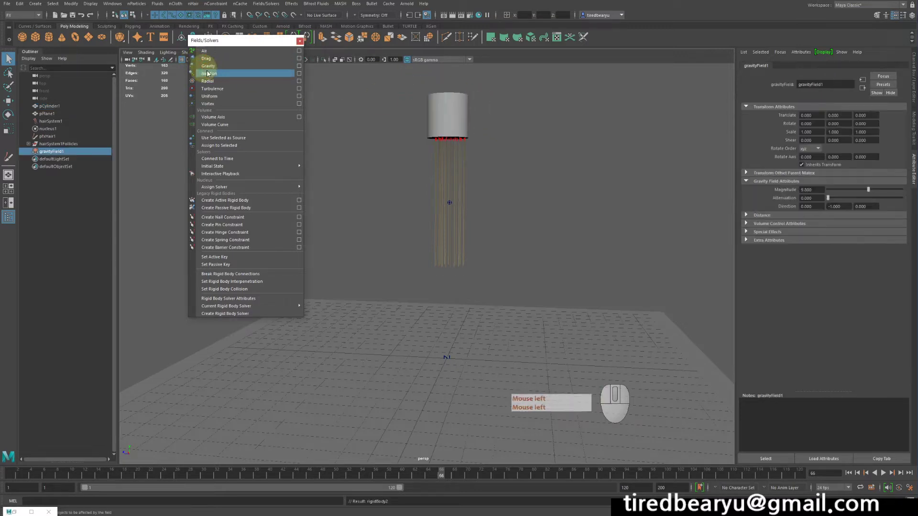
pyautogui.click(520, 186)
pyautogui.middleClick(539, 192)
pyautogui.rightClick(550, 159)
pyautogui.click(496, 169)
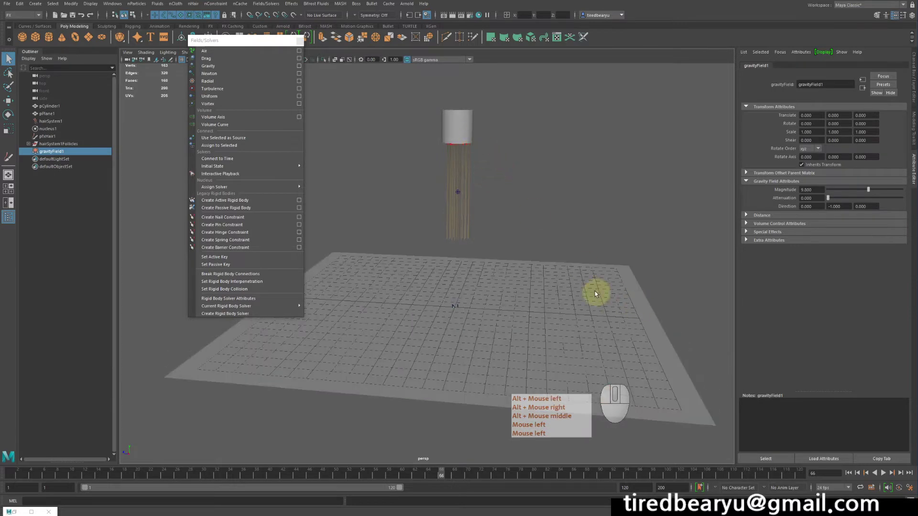
pyautogui.middleClick(485, 129)
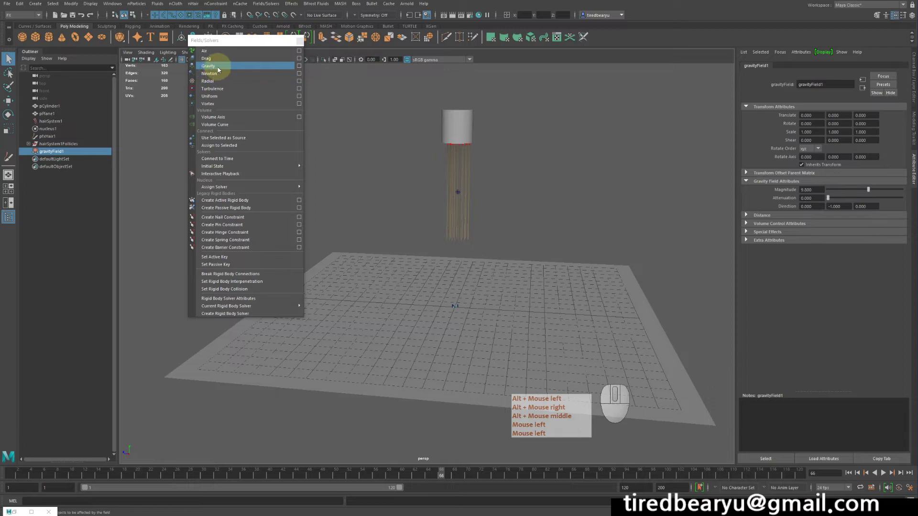
pyautogui.middleClick(435, 187)
pyautogui.click(430, 205)
pyautogui.rightClick(431, 202)
pyautogui.middleClick(449, 202)
pyautogui.press('q')
pyautogui.middleClick(870, 478)
pyautogui.rightClick(869, 478)
pyautogui.click(870, 478)
pyautogui.press('q')
pyautogui.click(885, 474)
pyautogui.middleClick(885, 474)
pyautogui.rightClick(885, 474)
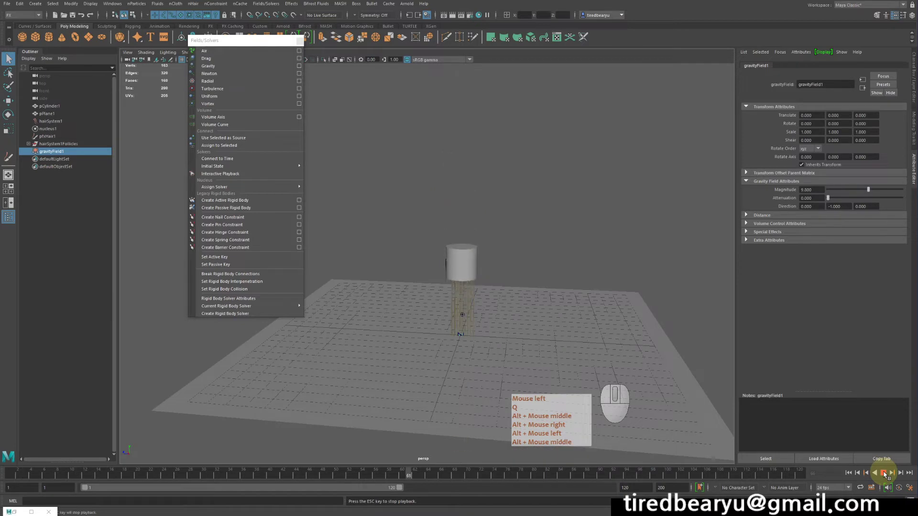
pyautogui.click(887, 475)
pyautogui.middleClick(570, 290)
pyautogui.press('alt+q')
pyautogui.rightClick(576, 255)
pyautogui.click(570, 252)
pyautogui.press('alt+q')
pyautogui.rightClick(568, 253)
pyautogui.click(851, 473)
pyautogui.middleClick(530, 241)
pyautogui.press('alt+q')
pyautogui.rightClick(540, 257)
pyautogui.click(477, 127)
pyautogui.press('q')
pyautogui.middleClick(478, 127)
pyautogui.rightClick(478, 126)
pyautogui.press('e')
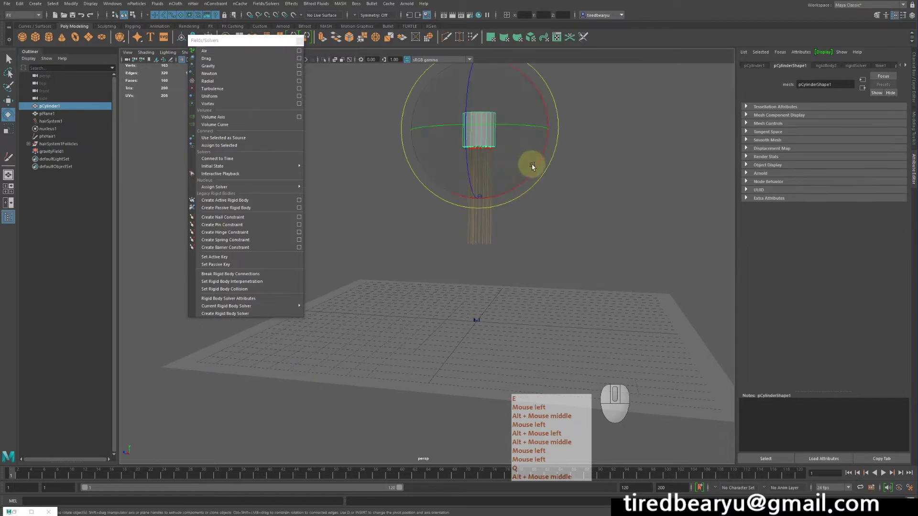
# Play the simulation and stop it partway with the strands suspended above the plane.
pyautogui.click(540, 167)
pyautogui.middleClick(544, 158)
pyautogui.click(543, 158)
pyautogui.middleClick(544, 158)
pyautogui.middleClick(548, 150)
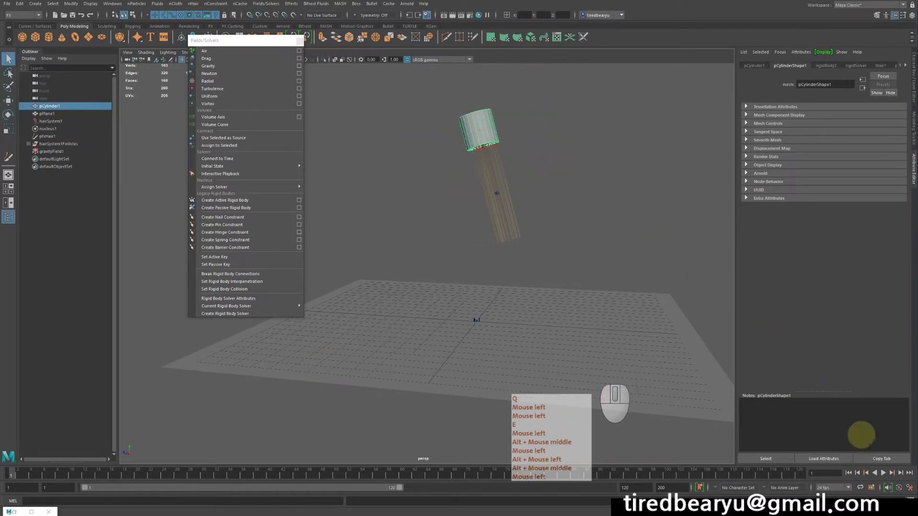
pyautogui.click(849, 475)
pyautogui.click(884, 478)
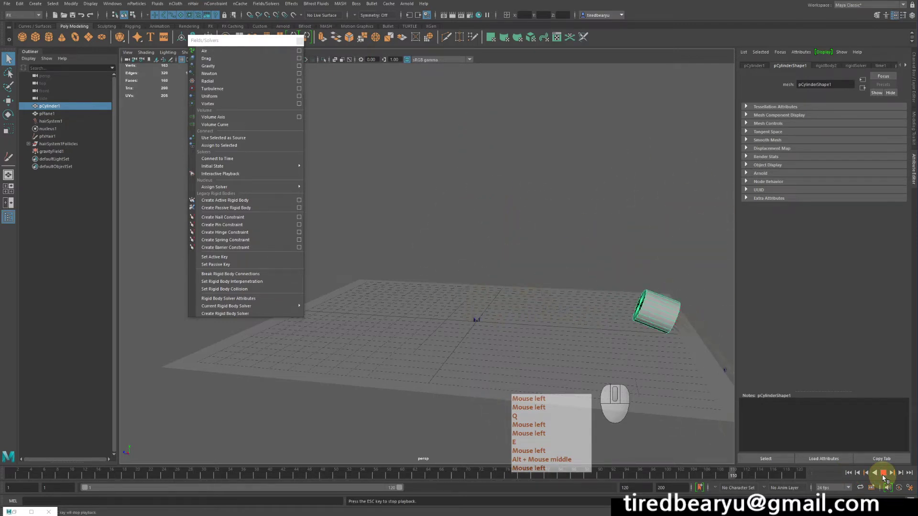
pyautogui.click(885, 477)
# Select the hair strands, then select the ground plane pPlane1 for collision setup.
pyautogui.click(462, 247)
pyautogui.click(616, 312)
pyautogui.press('q')
pyautogui.click(543, 347)
pyautogui.click(534, 347)
pyautogui.click(457, 240)
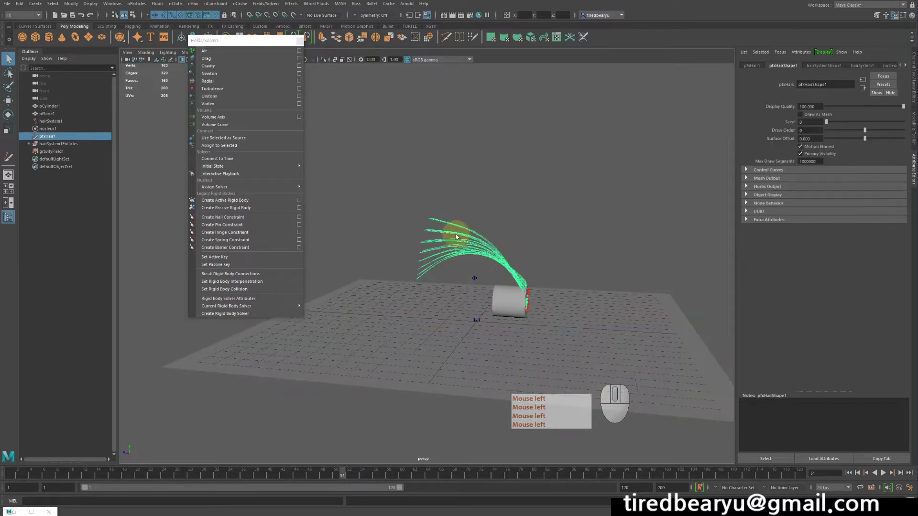
pyautogui.click(598, 312)
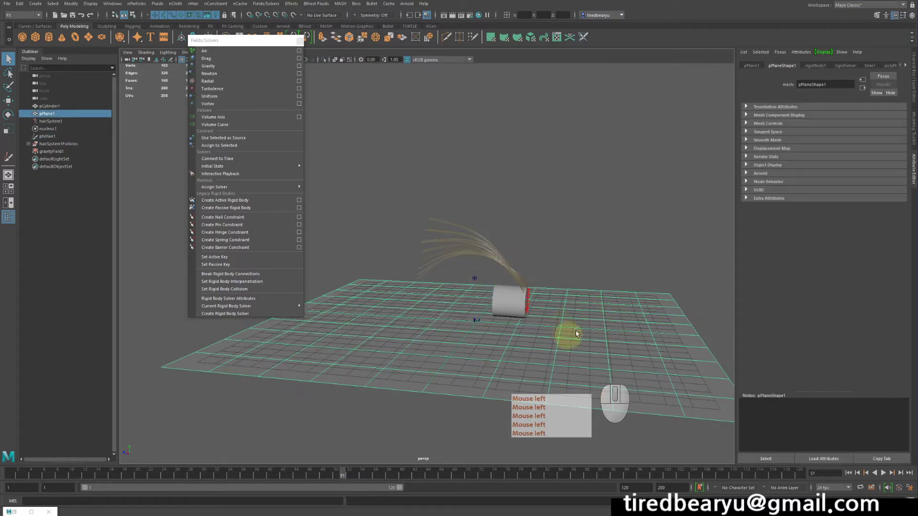
# Make pPlane1 a passive collider (nRigid) for the hair simulation.
pyautogui.click(604, 228)
pyautogui.click(611, 326)
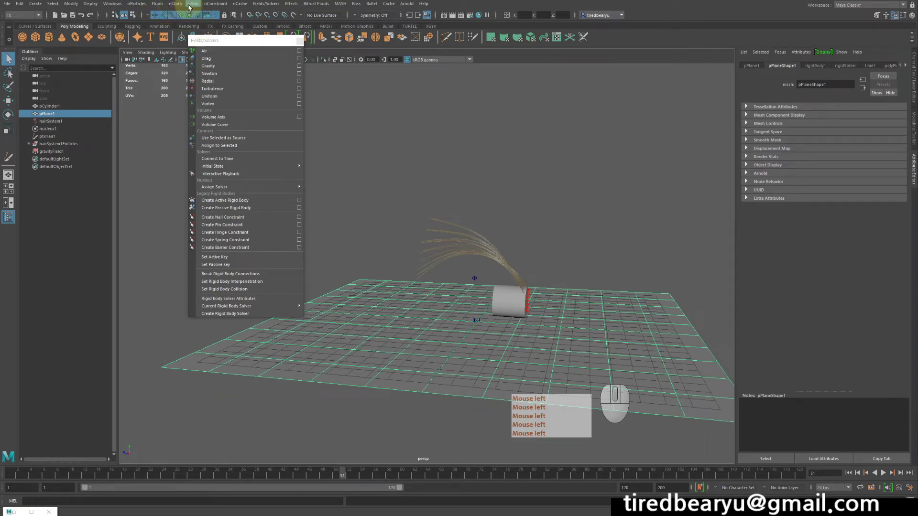
pyautogui.click(192, 8)
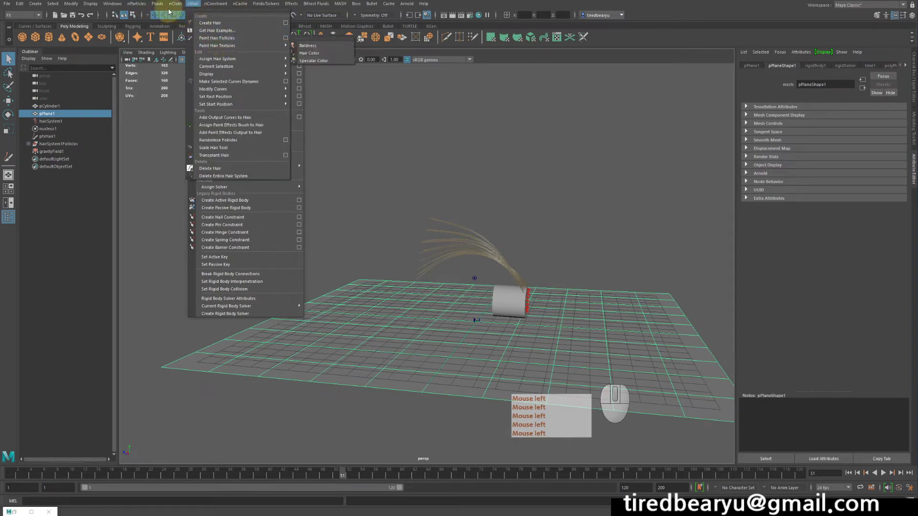
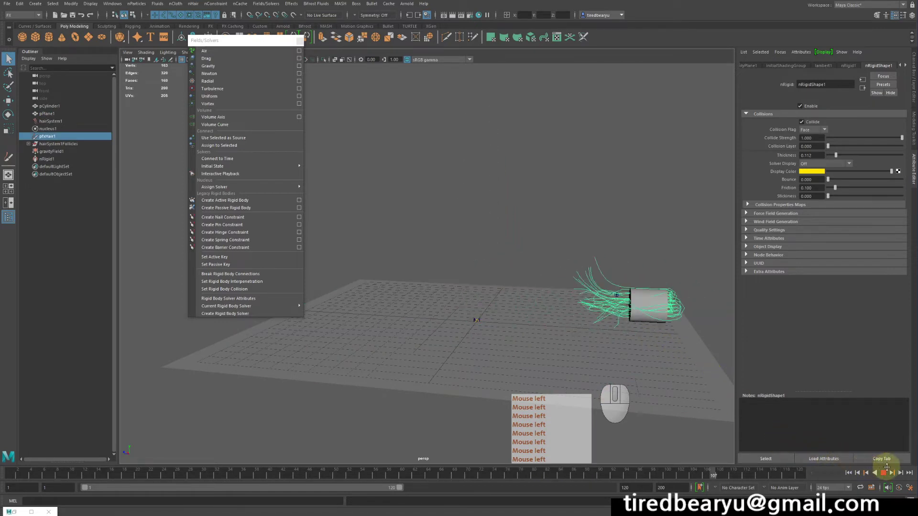
# Check the plane's nRigid node, then show pCylinder1's rigidBody2 mass, friction and bounciness attributes.
pyautogui.click(888, 477)
pyautogui.click(493, 268)
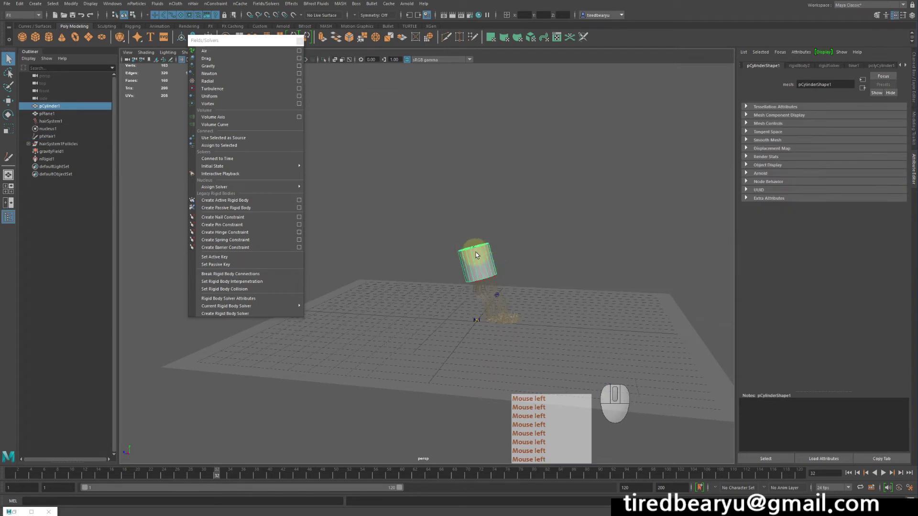
pyautogui.click(477, 257)
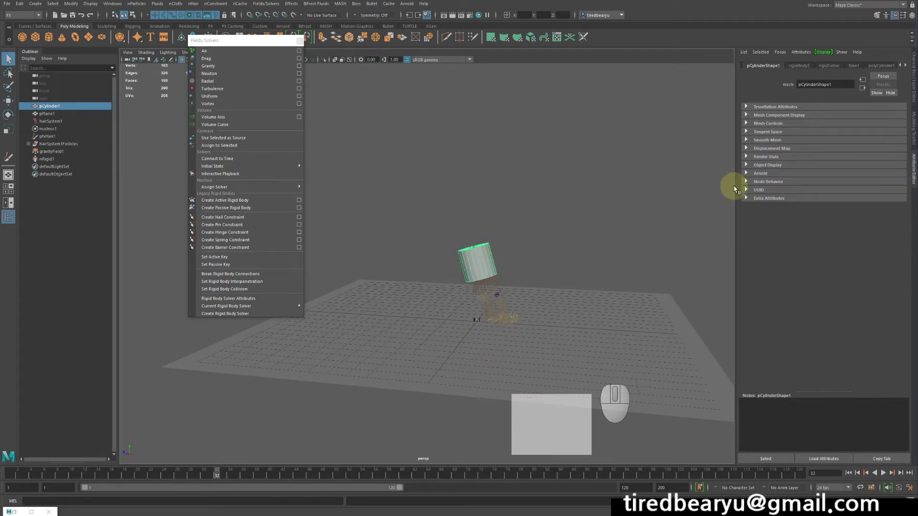
pyautogui.click(736, 188)
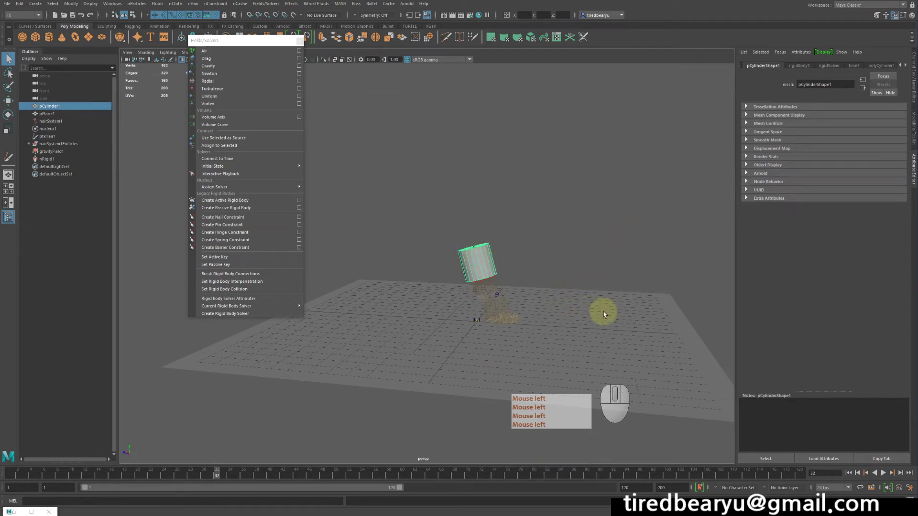
pyautogui.click(597, 296)
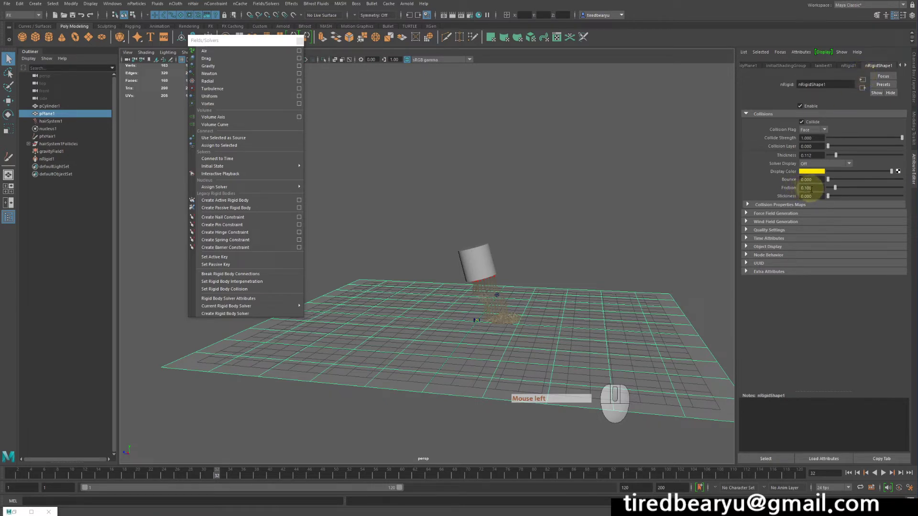
pyautogui.click(595, 228)
pyautogui.click(474, 252)
pyautogui.click(822, 67)
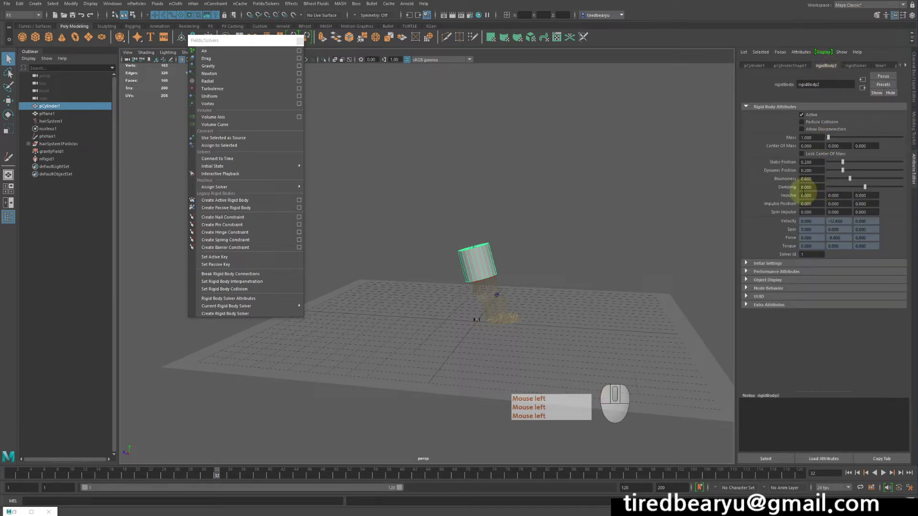
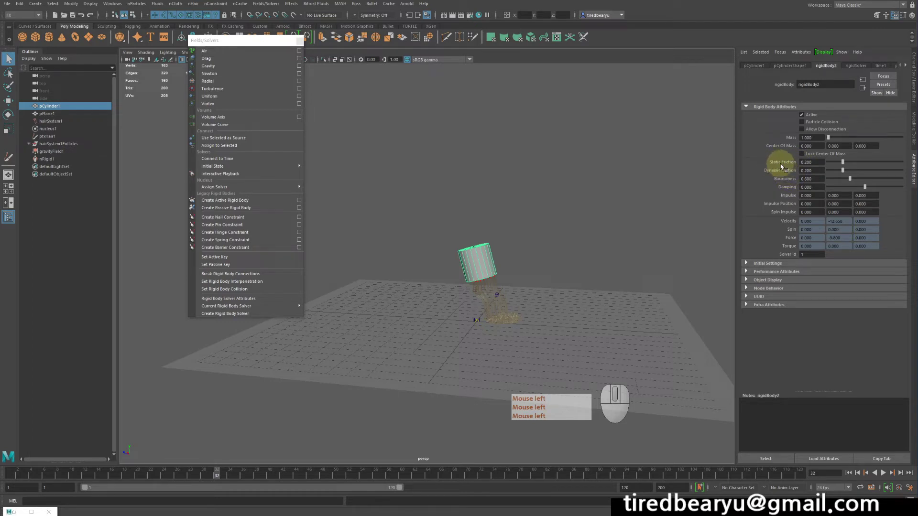
# Set rigidBody2 Bounciness to 0, play the simulation and stop it partway.
pyautogui.click(793, 167)
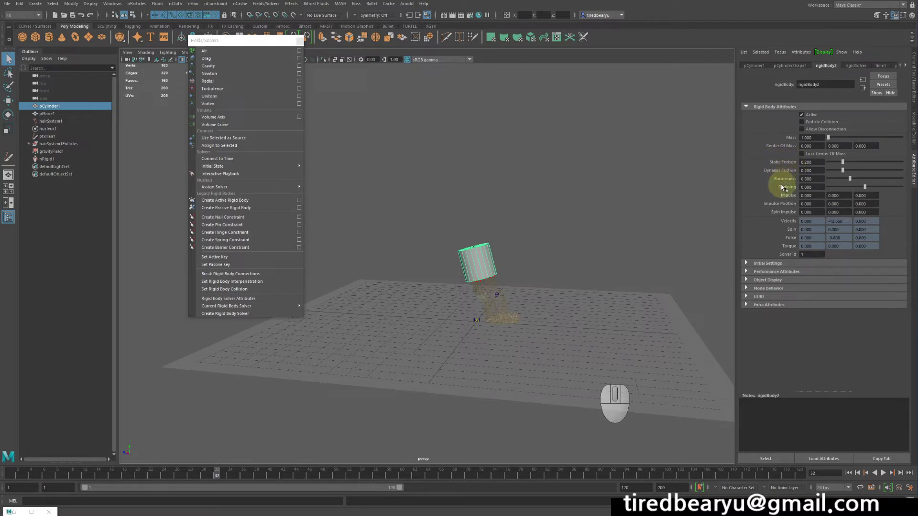
pyautogui.moveTo(842, 180); pyautogui.dragTo(792, 178)
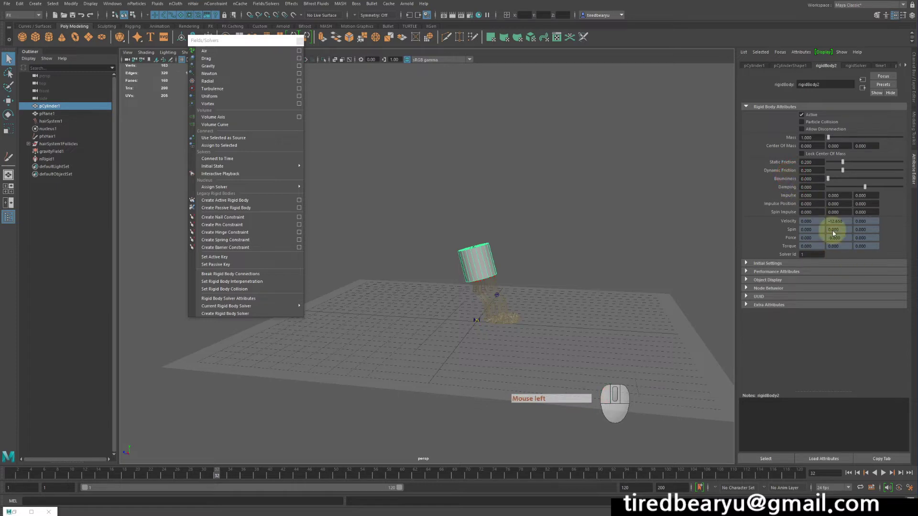
pyautogui.doubleClick(853, 475)
pyautogui.click(885, 475)
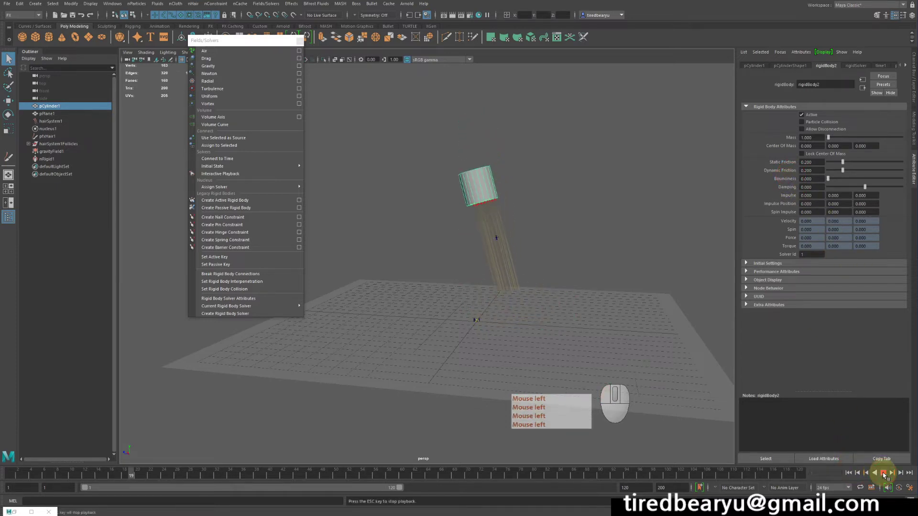
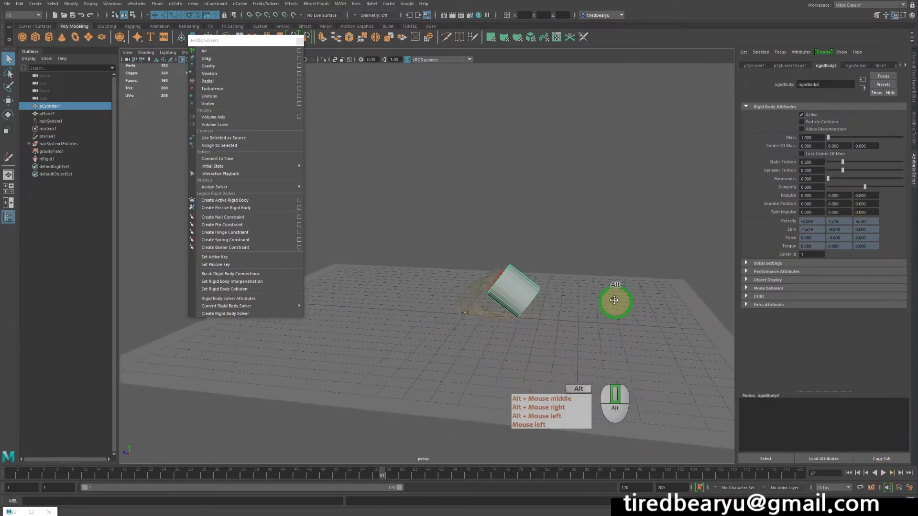
pyautogui.click(646, 239)
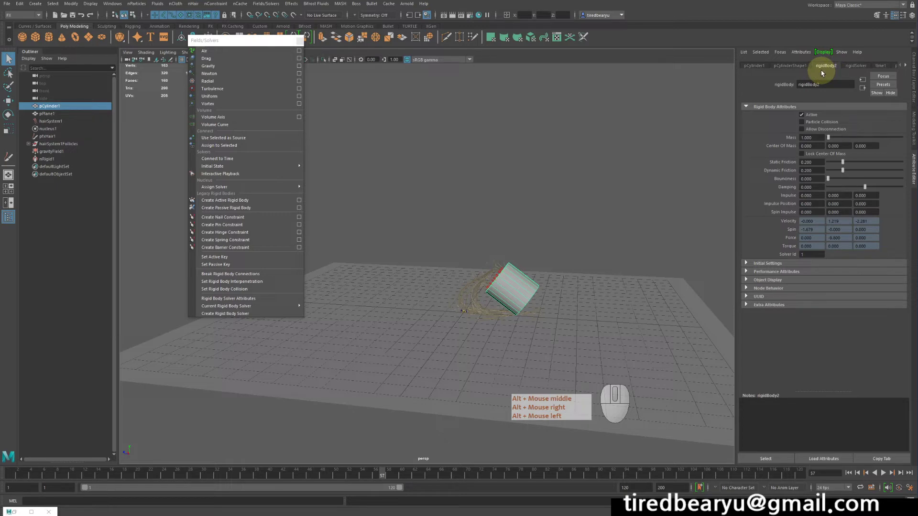
# Glance through the nCloth menu, then rewind the simulation to frame 1.
pyautogui.middleClick(178, 8)
pyautogui.rightClick(178, 8)
pyautogui.click(179, 4)
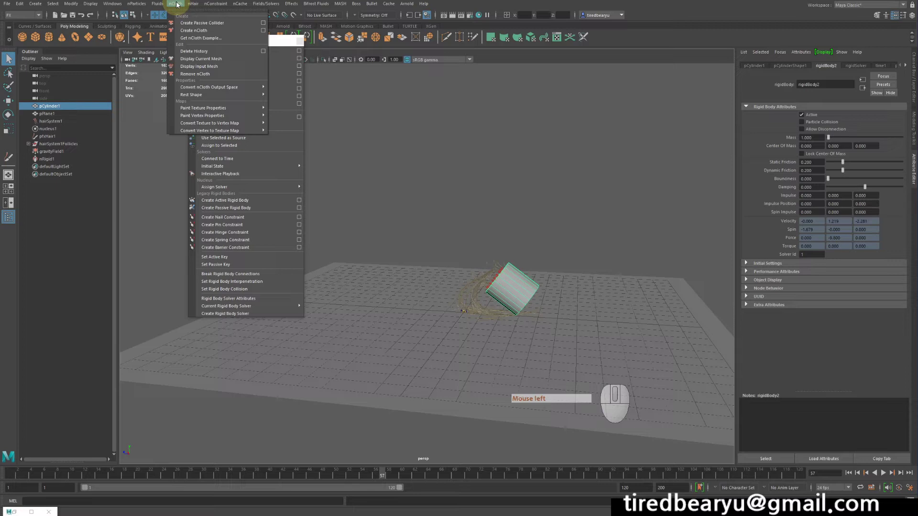
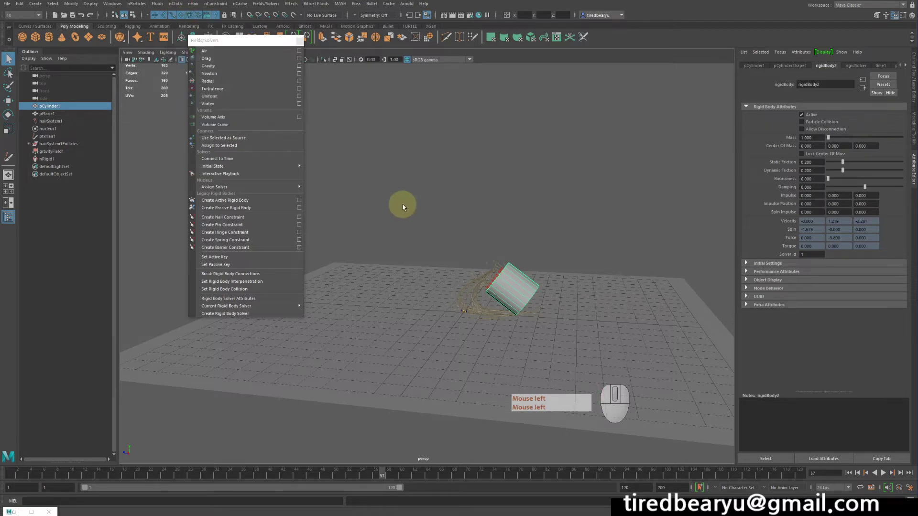
pyautogui.click(852, 479)
pyautogui.click(634, 219)
pyautogui.middleClick(628, 250)
pyautogui.rightClick(636, 268)
pyautogui.middleClick(587, 241)
pyautogui.click(587, 241)
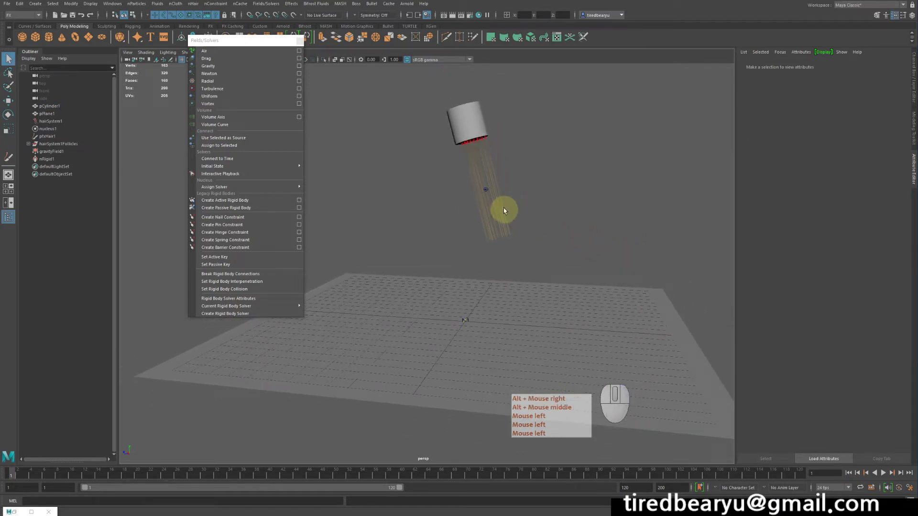
# Select the hair's paint-effects node pfxHair1.
pyautogui.click(465, 119)
pyautogui.click(494, 206)
pyautogui.middleClick(536, 218)
pyautogui.click(533, 221)
pyautogui.middleClick(534, 221)
pyautogui.rightClick(527, 218)
pyautogui.middleClick(588, 218)
pyautogui.rightClick(577, 226)
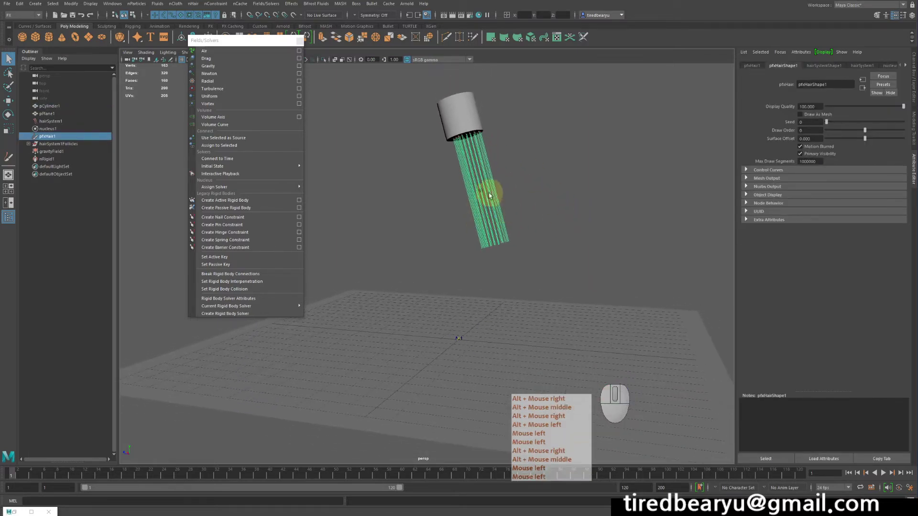
pyautogui.click(558, 184)
# Tumble the viewport to inspect the tilted cylinder's highlighted strands above the plane.
pyautogui.moveTo(475, 228); pyautogui.dragTo(564, 238)
pyautogui.click(503, 113)
pyautogui.rightClick(503, 113)
pyautogui.middleClick(503, 113)
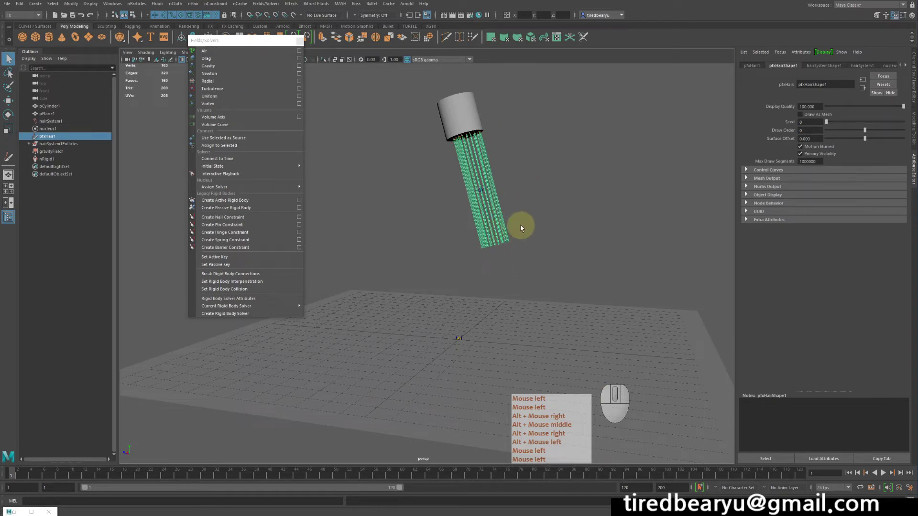
pyautogui.click(524, 227)
pyautogui.rightClick(524, 228)
pyautogui.middleClick(524, 227)
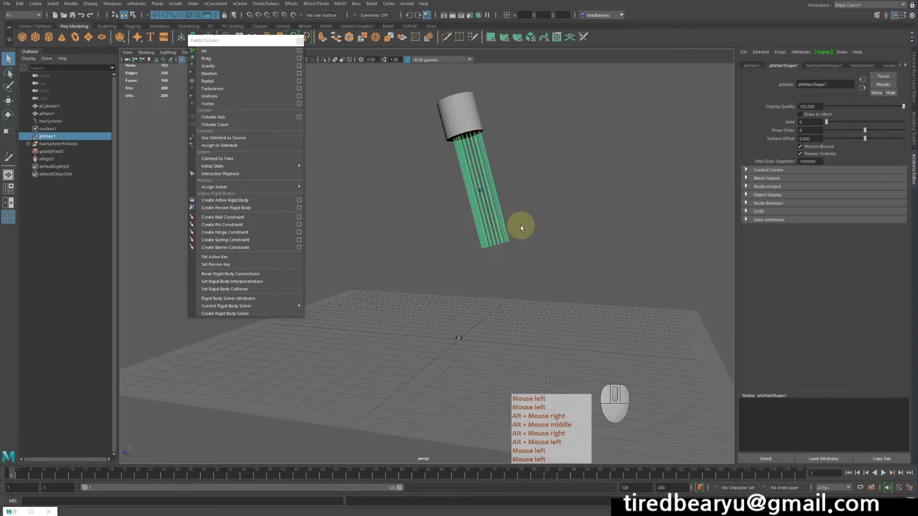
pyautogui.click(565, 229)
pyautogui.rightClick(565, 229)
pyautogui.middleClick(565, 228)
pyautogui.rightClick(565, 229)
pyautogui.middleClick(565, 229)
pyautogui.moveTo(478, 224); pyautogui.dragTo(540, 241)
pyautogui.rightClick(543, 239)
pyautogui.middleClick(543, 240)
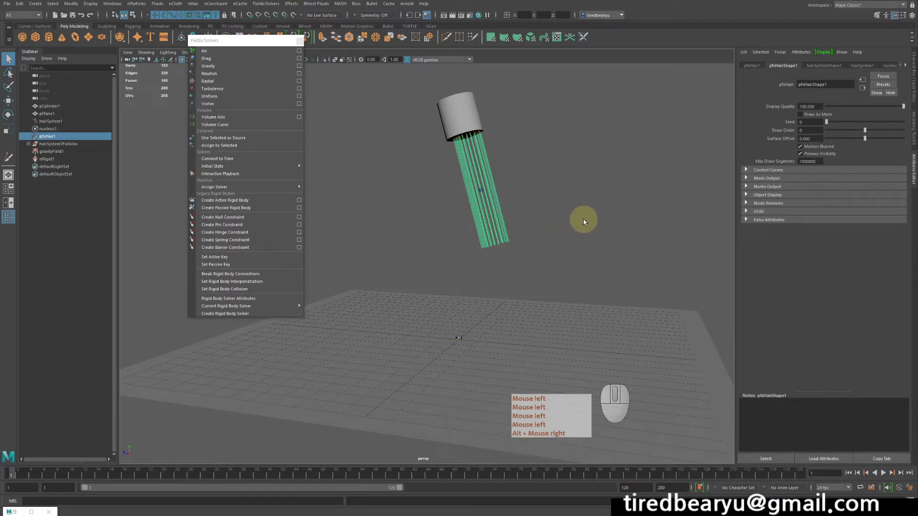
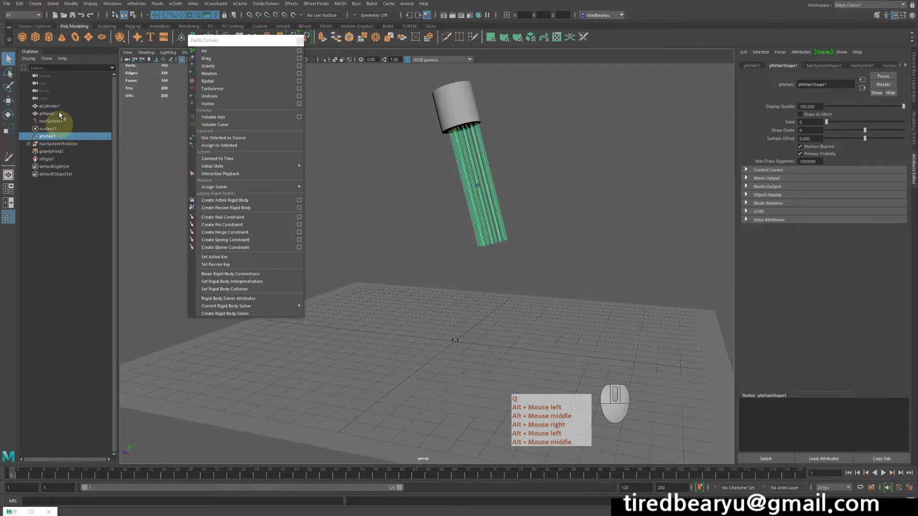
# Convert pfxHair1 to polygon tubes via Modify > Convert > Paint Effects to Polygons.
pyautogui.middleClick(72, 6)
pyautogui.rightClick(71, 6)
pyautogui.click(72, 6)
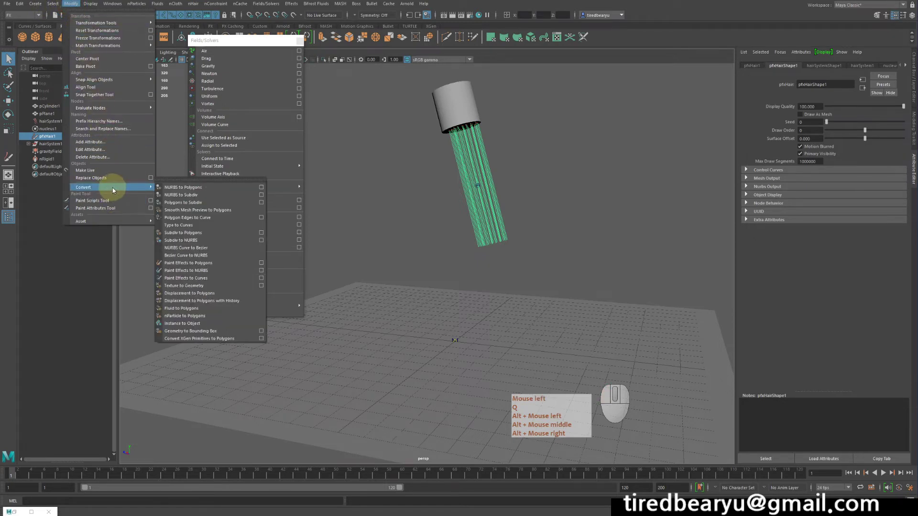
pyautogui.press('q')
pyautogui.click(116, 190)
pyautogui.middleClick(115, 190)
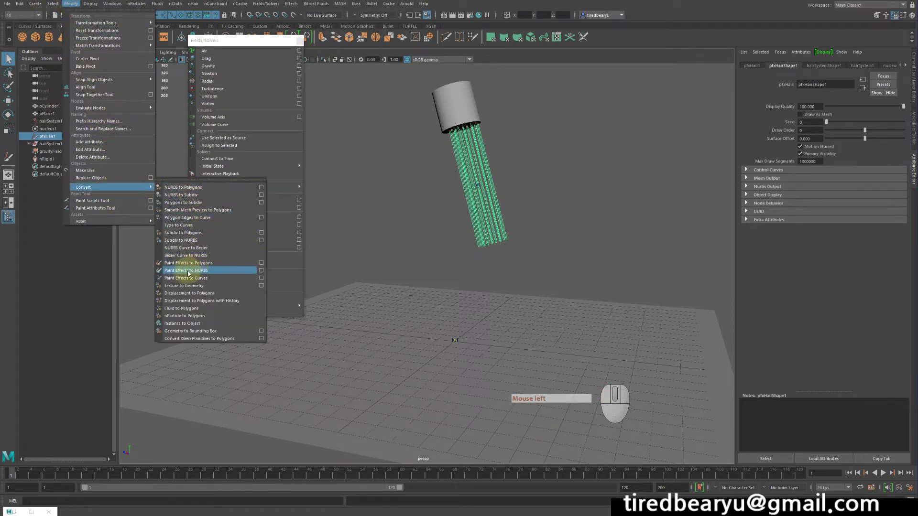
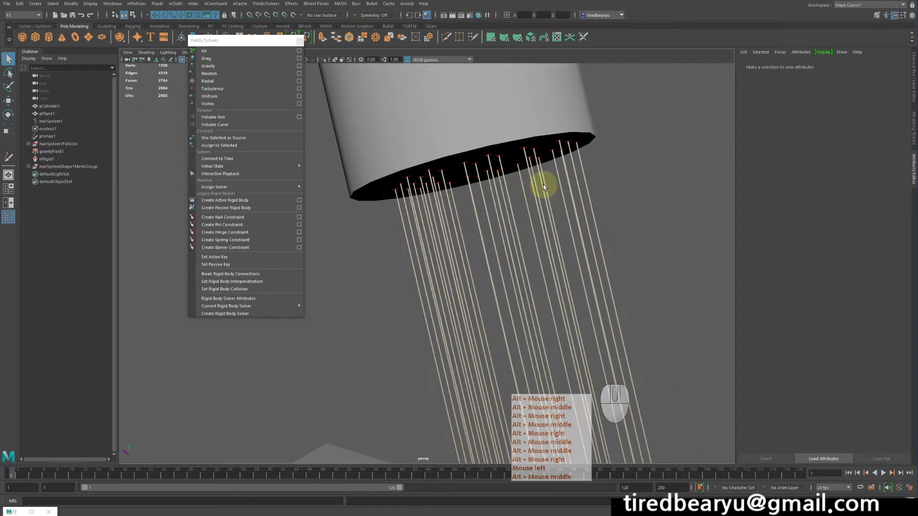
# Select hairSystem1 to give its strands a Hair Width of 0.073.
pyautogui.rightClick(125, 136)
pyautogui.middleClick(125, 136)
pyautogui.middleClick(86, 140)
pyautogui.click(86, 140)
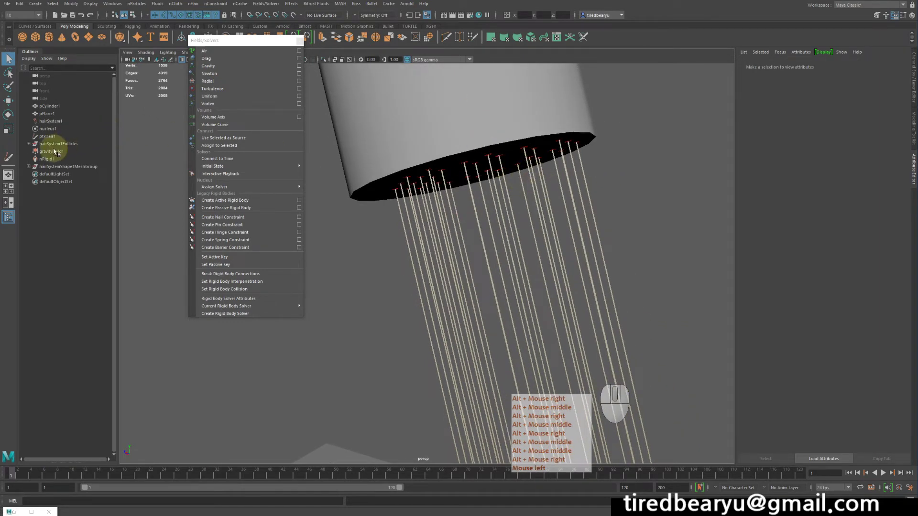
pyautogui.click(53, 124)
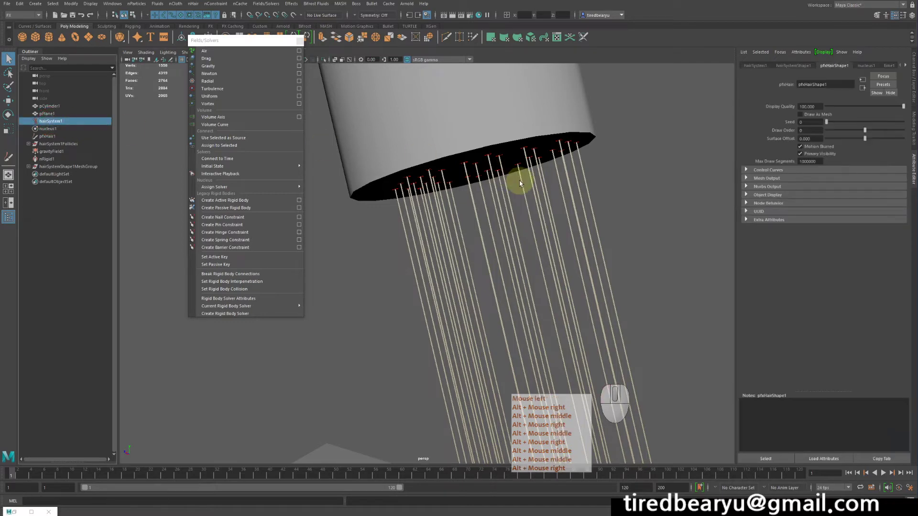
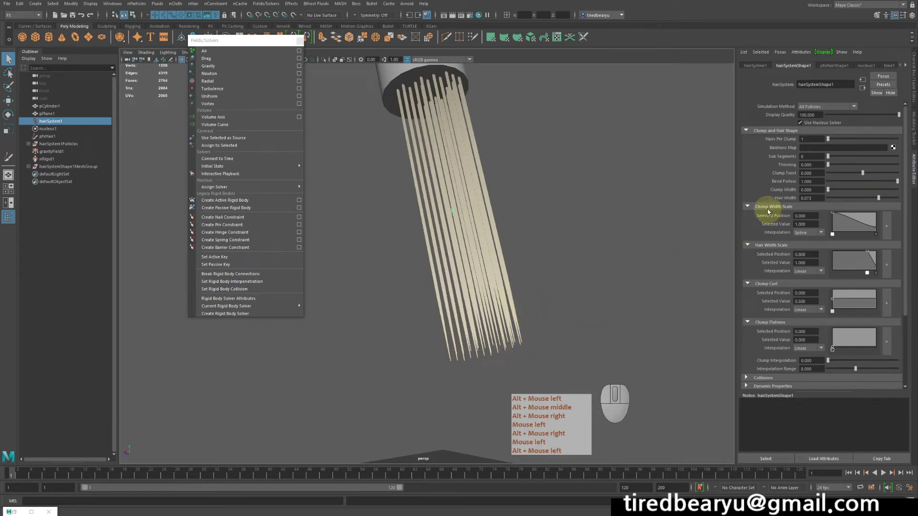
# Set the Clump Width Scale ramp's tip point to 0.2 so clumps taper toward their ends.
pyautogui.click(788, 206)
pyautogui.middleClick(787, 206)
pyautogui.rightClick(787, 206)
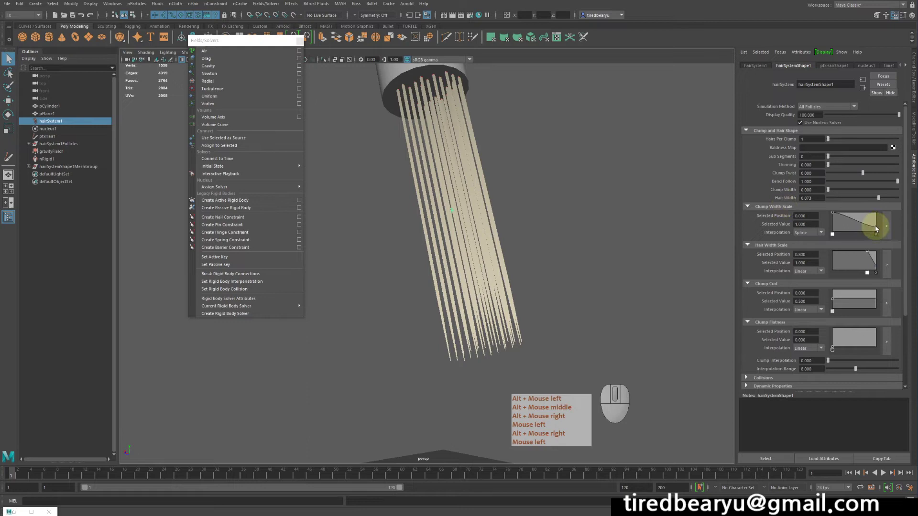
pyautogui.click(879, 229)
pyautogui.middleClick(886, 210)
pyautogui.rightClick(887, 210)
pyautogui.click(763, 227)
pyautogui.rightClick(762, 228)
pyautogui.middleClick(632, 220)
pyautogui.rightClick(635, 205)
pyautogui.click(750, 211)
pyautogui.press('ctrl+z')
pyautogui.press('ctrl+z')
# Expand the hair system's Collisions section.
pyautogui.rightClick(826, 224)
pyautogui.middleClick(826, 223)
pyautogui.click(826, 224)
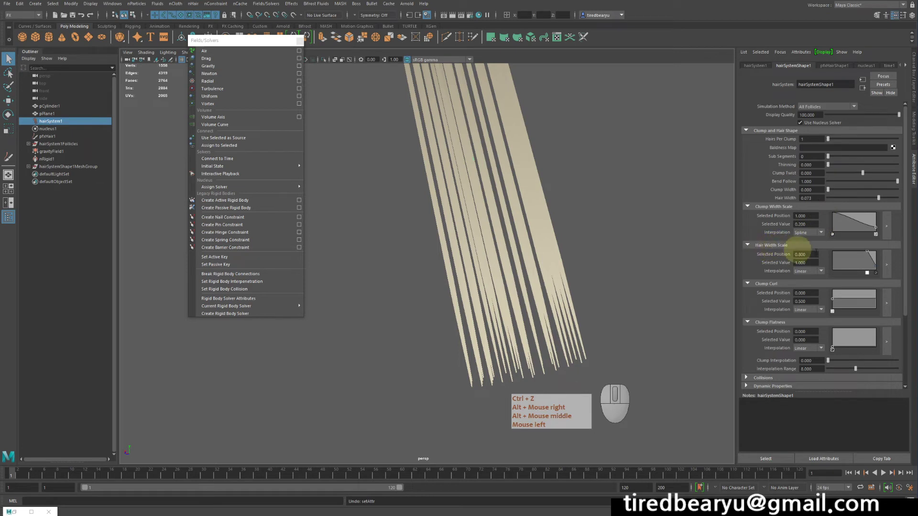
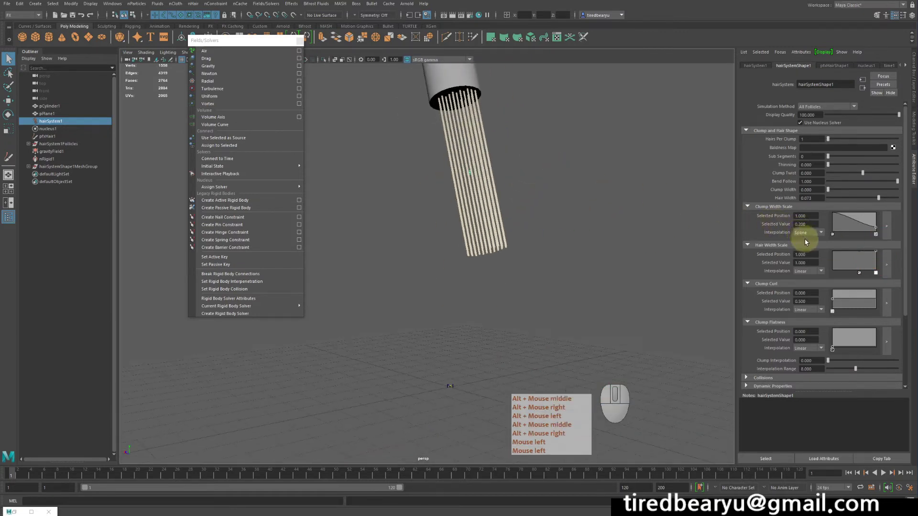
pyautogui.click(767, 290)
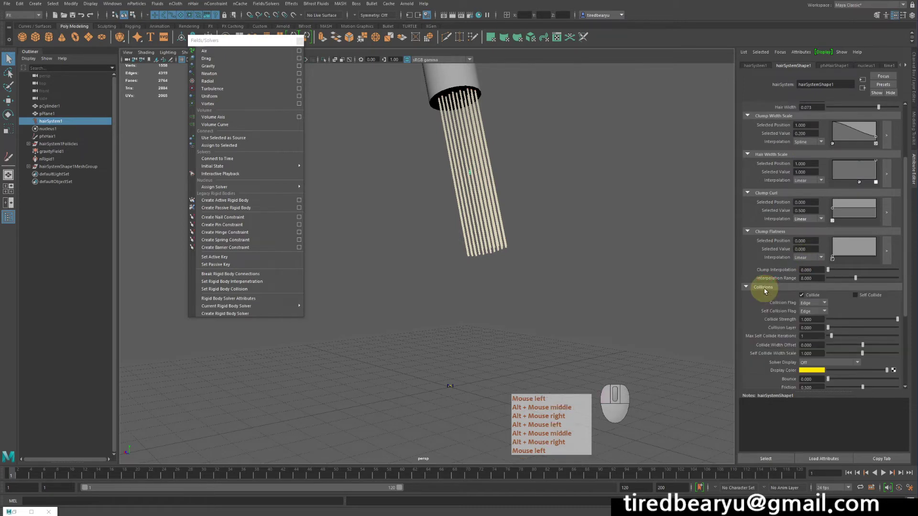
# Enable Self Collide, raise Hair Width to 0.100 and replay the simulation.
pyautogui.click(864, 298)
pyautogui.middleClick(865, 298)
pyautogui.rightClick(864, 298)
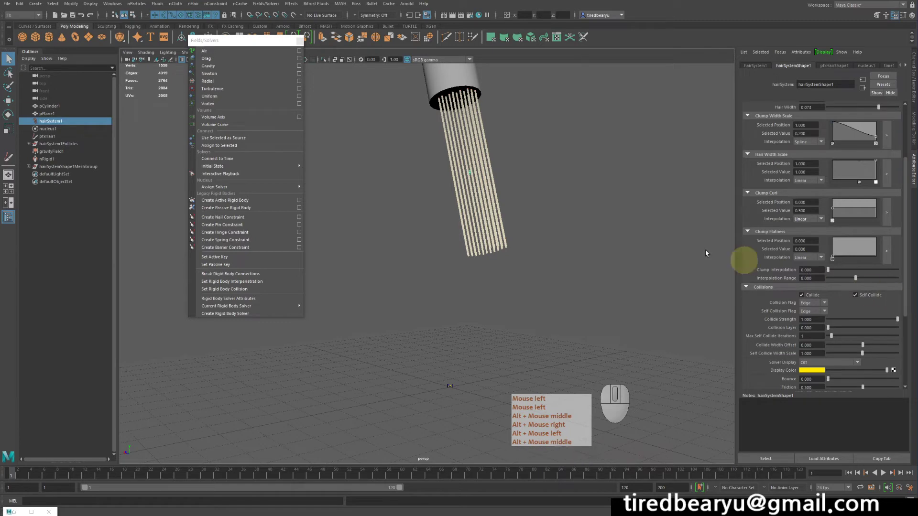
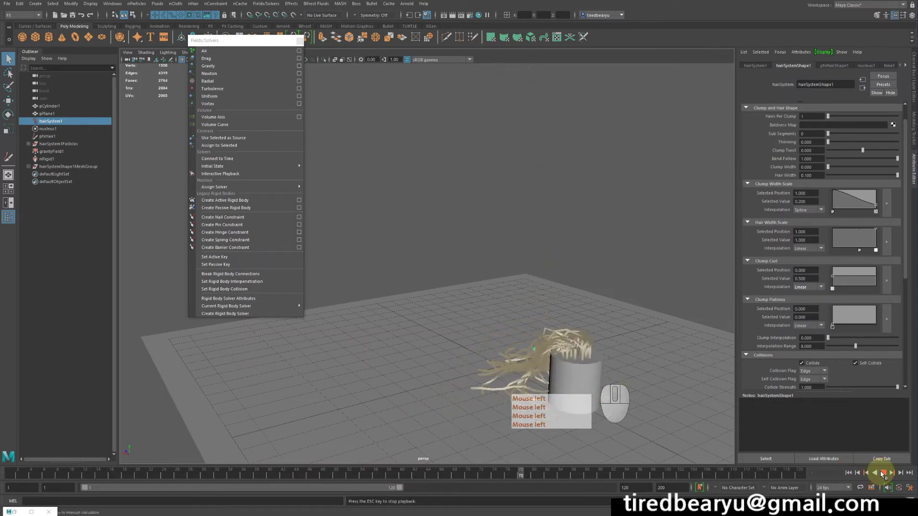
pyautogui.click(882, 472)
# Select pCylinder1 and make it a passive collider, adding nRigid2.
pyautogui.click(527, 159)
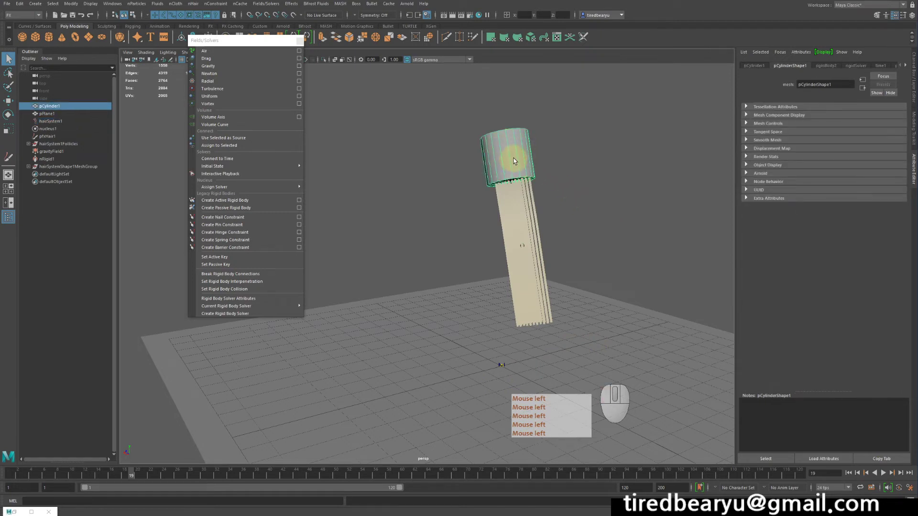
pyautogui.click(586, 168)
pyautogui.click(519, 157)
pyautogui.click(242, 7)
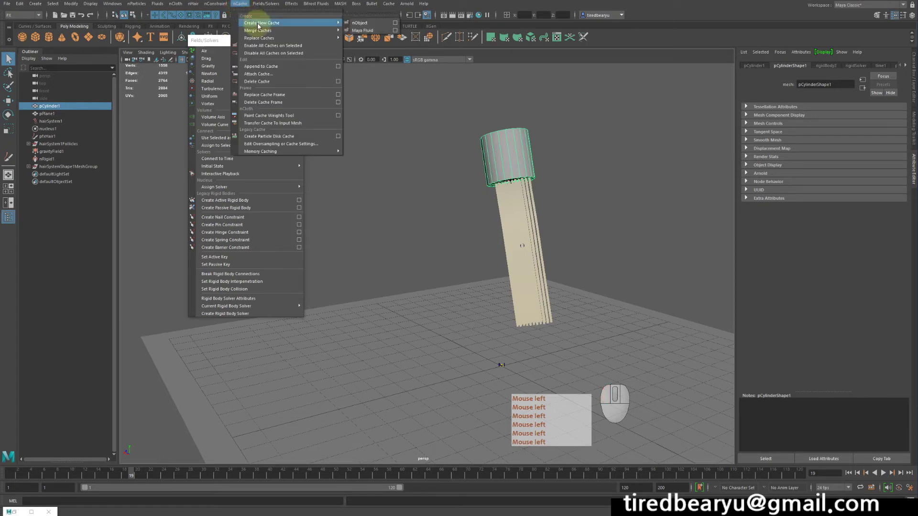
pyautogui.click(241, 4)
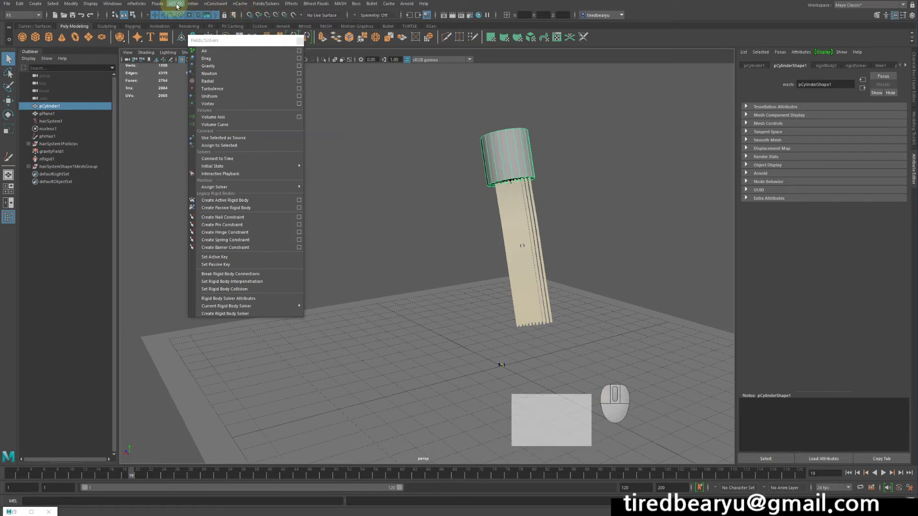
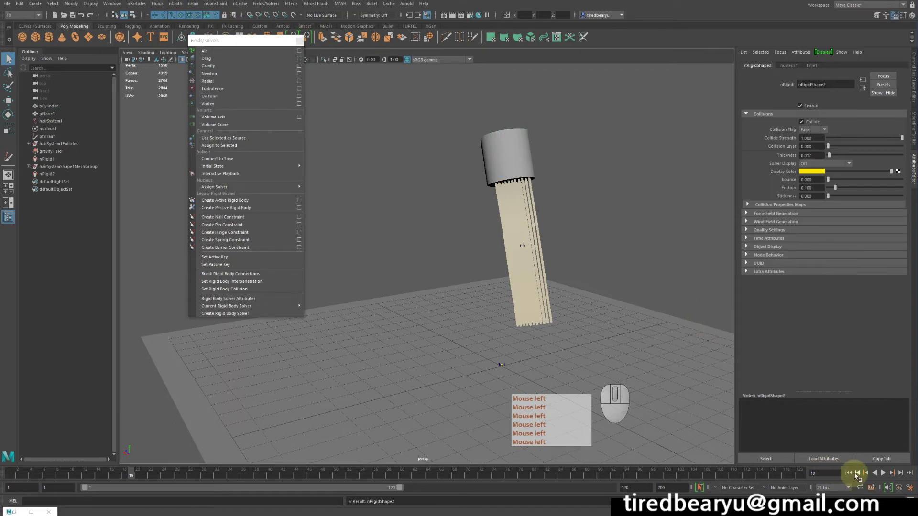
# Rewind to the start and play the simulation again.
pyautogui.click(851, 473)
pyautogui.click(884, 475)
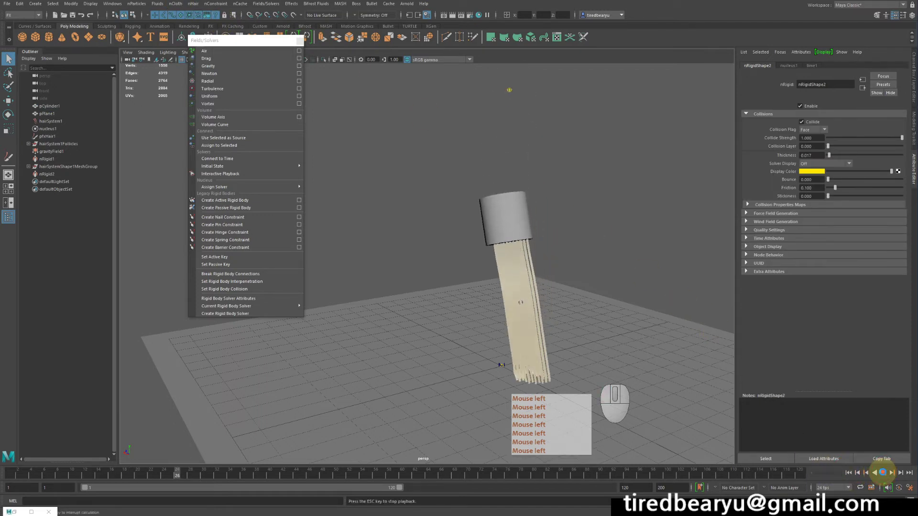
pyautogui.click(884, 475)
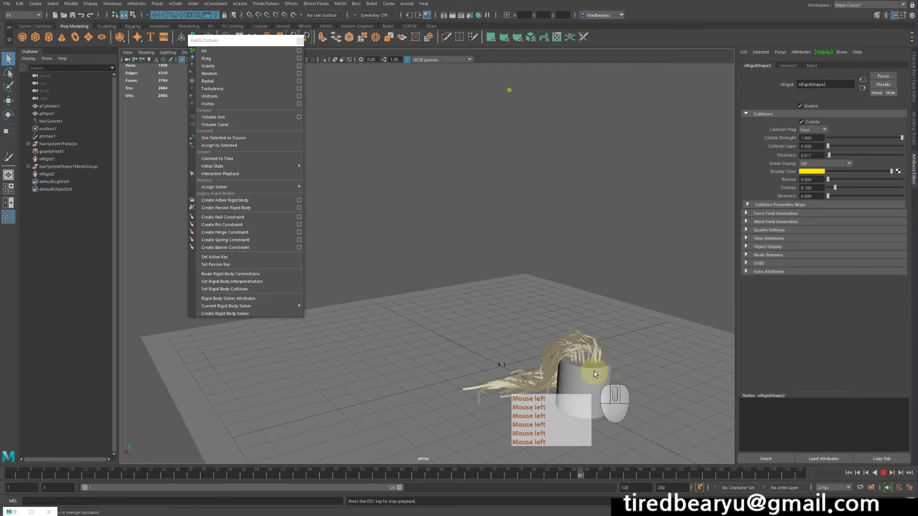
pyautogui.click(605, 377)
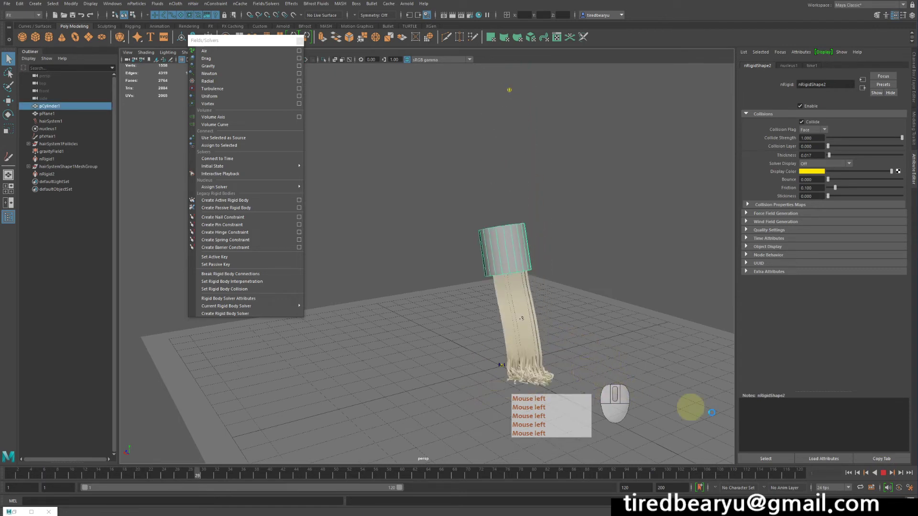
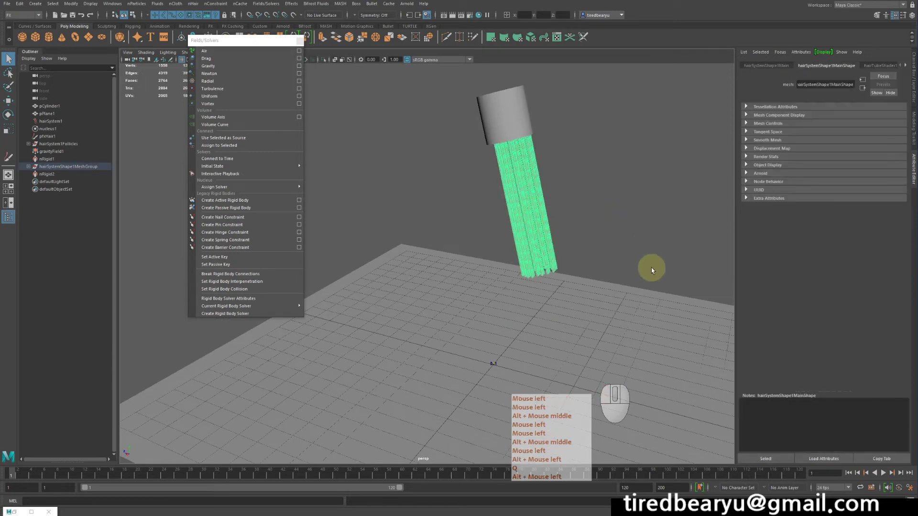
# Select hairSystem1 and navigate the Attribute Editor down to its Dynamic Properties.
pyautogui.click(58, 122)
pyautogui.middleClick(815, 237)
pyautogui.moveTo(622, 226); pyautogui.dragTo(621, 216)
pyautogui.rightClick(620, 216)
pyautogui.middleClick(594, 200)
pyautogui.click(590, 183)
pyautogui.middleClick(550, 188)
pyautogui.middleClick(818, 253)
pyautogui.rightClick(818, 253)
pyautogui.click(818, 253)
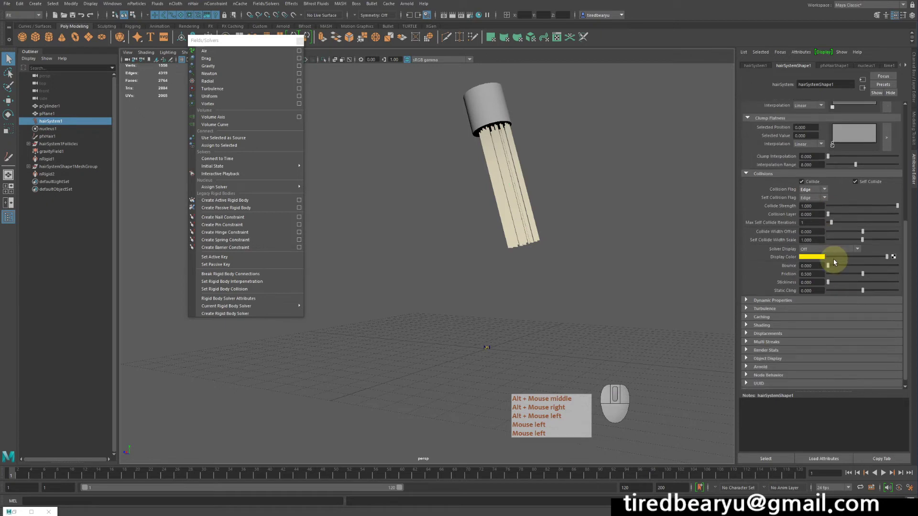
pyautogui.rightClick(832, 267)
pyautogui.click(832, 266)
pyautogui.moveTo(780, 299); pyautogui.dragTo(789, 302)
pyautogui.click(789, 302)
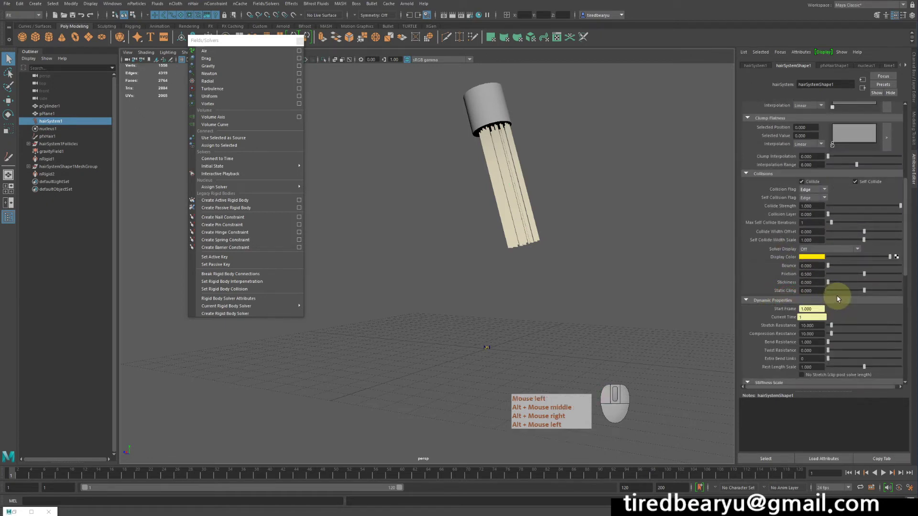
# Set Compression Resistance to 1 and Bend Resistance to 0.1, then replay the simulation.
pyautogui.click(758, 292)
pyautogui.middleClick(757, 292)
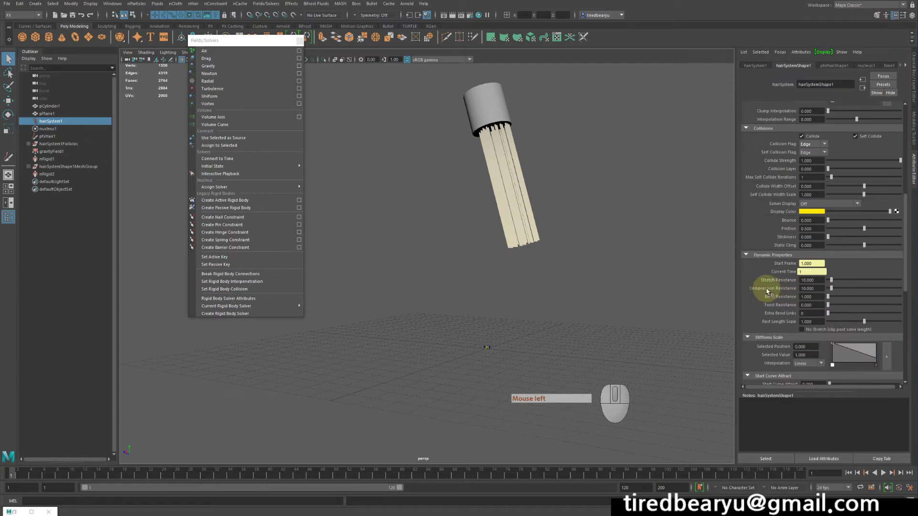
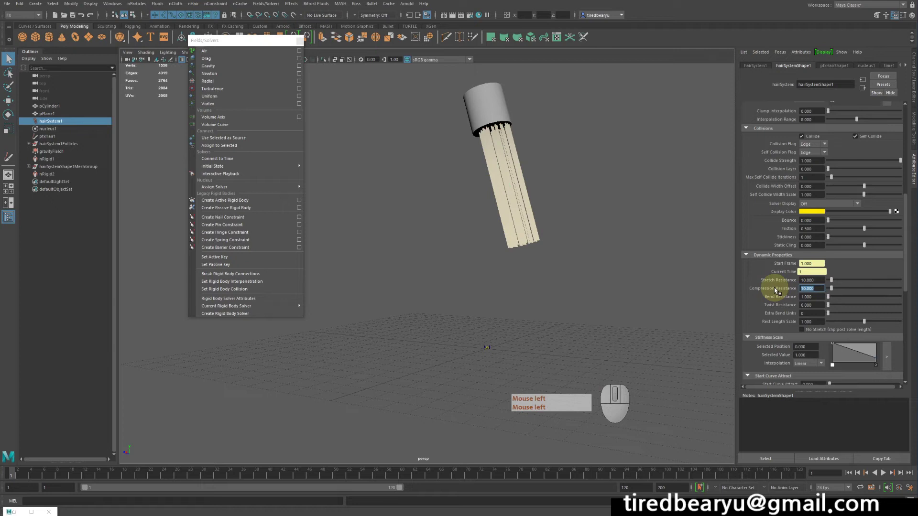
pyautogui.press('KP_1')
pyautogui.click(777, 290)
pyautogui.press('Return')
pyautogui.click(885, 472)
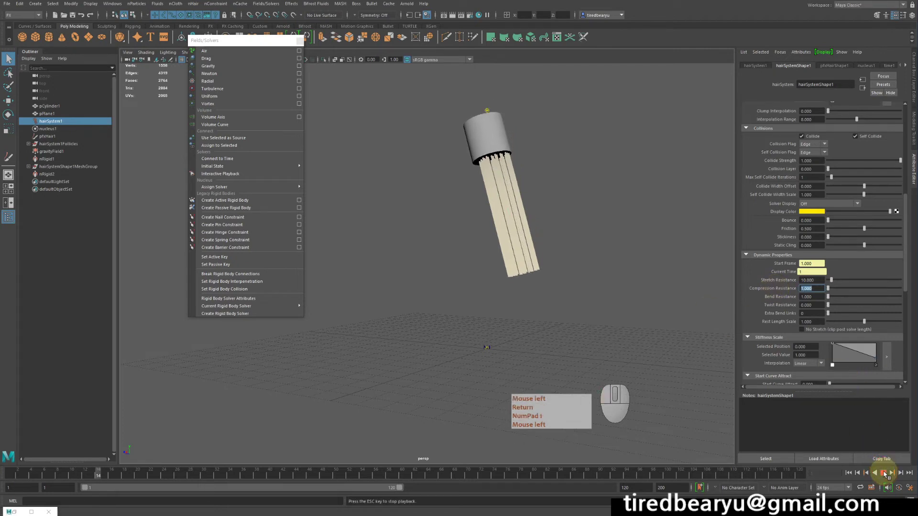
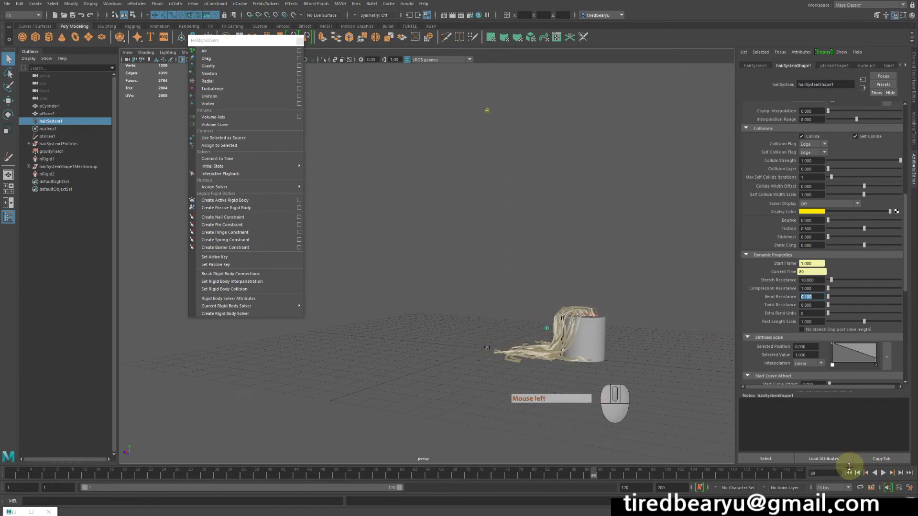
# Rewind the simulation and tear off the Fields/Solvers menu into a floating window.
pyautogui.click(851, 474)
pyautogui.middleClick(665, 306)
pyautogui.click(679, 316)
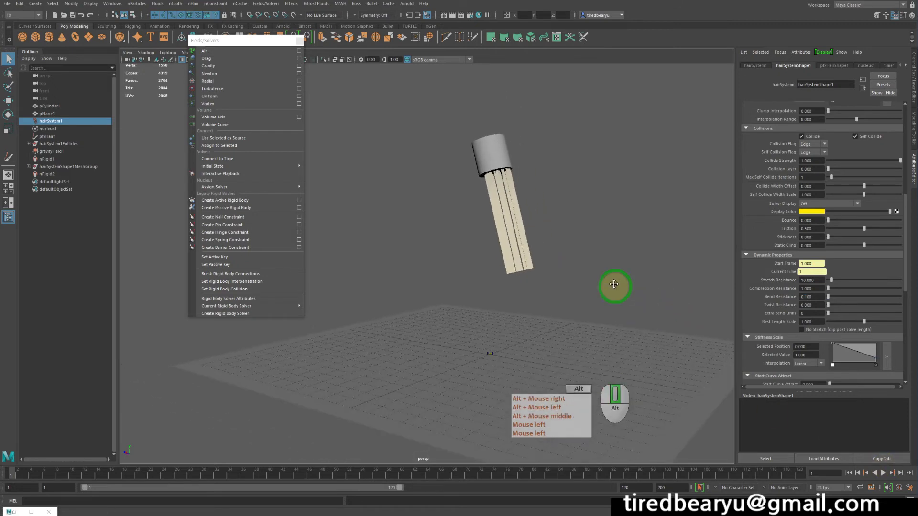
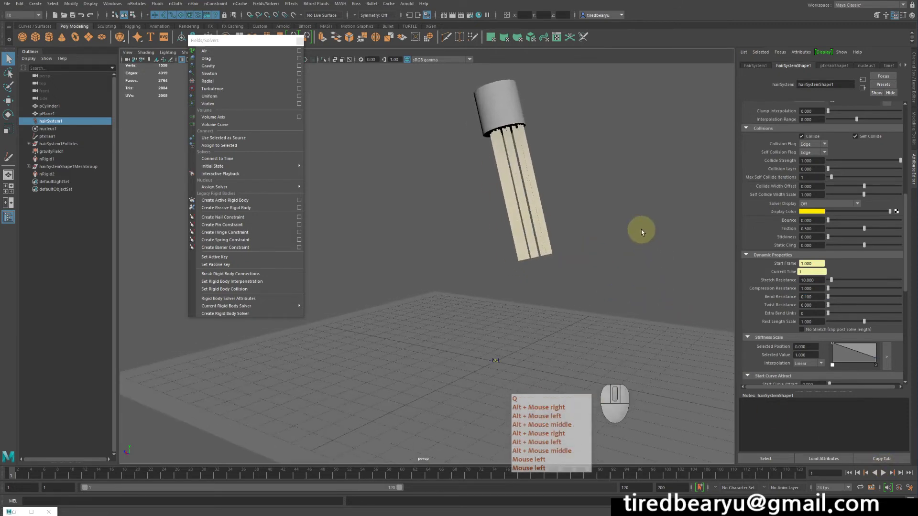
pyautogui.moveTo(603, 163); pyautogui.dragTo(595, 184)
pyautogui.click(580, 170)
pyautogui.rightClick(584, 167)
pyautogui.middleClick(582, 167)
pyautogui.press('q')
pyautogui.click(577, 153)
pyautogui.middleClick(585, 151)
pyautogui.click(587, 162)
pyautogui.press('q')
# Keep the rigid body constraint commands up and hover Create Nail Constraint with the cylinder selected.
pyautogui.click(473, 115)
pyautogui.middleClick(473, 115)
pyautogui.rightClick(473, 115)
pyautogui.press('q')
pyautogui.click(557, 129)
pyautogui.middleClick(557, 129)
pyautogui.rightClick(557, 129)
pyautogui.click(483, 119)
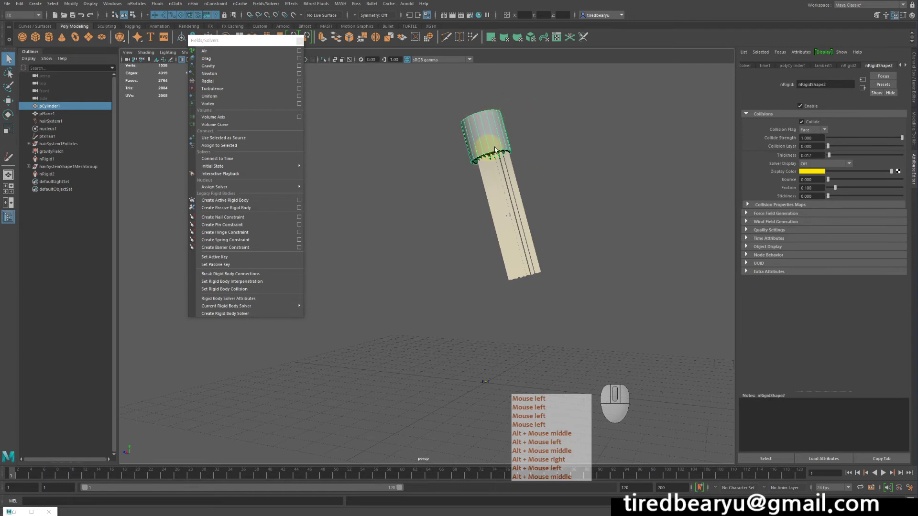
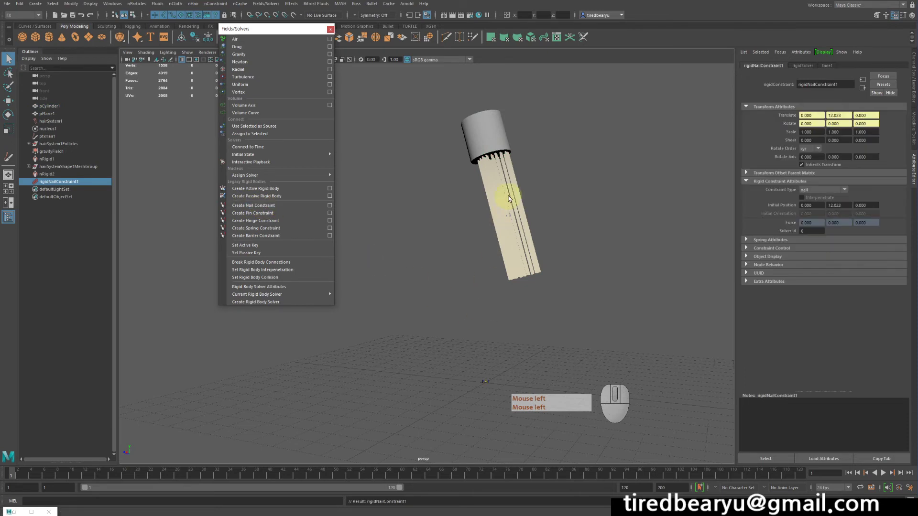
# Rewind and play the timeline to test the new nail constraint on the cylinder.
pyautogui.click(851, 473)
pyautogui.click(886, 476)
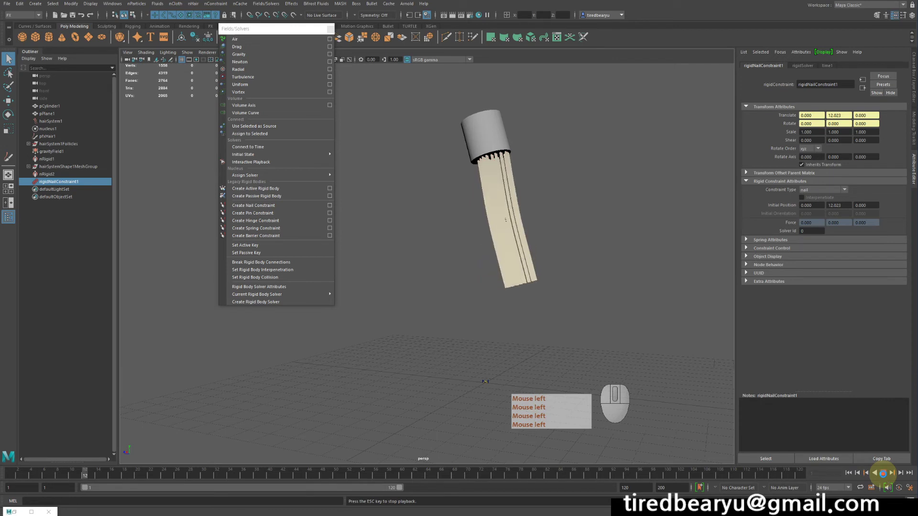
pyautogui.click(885, 476)
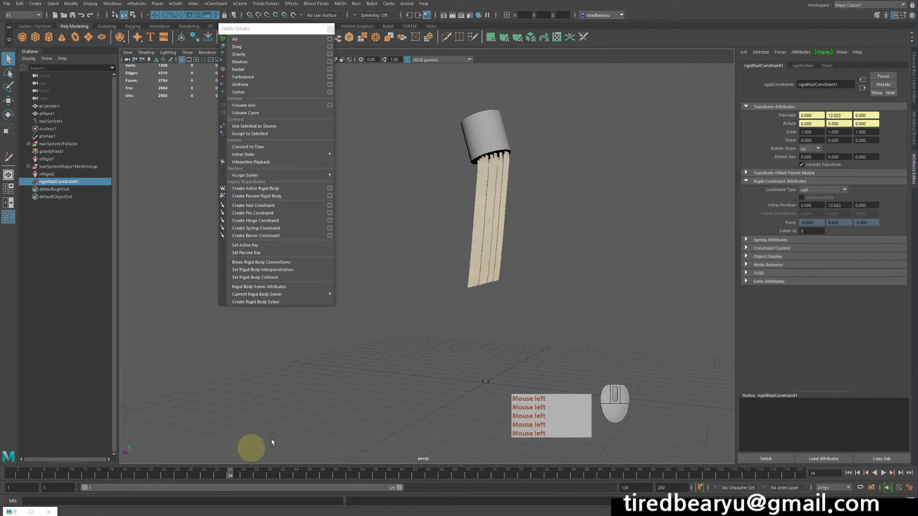
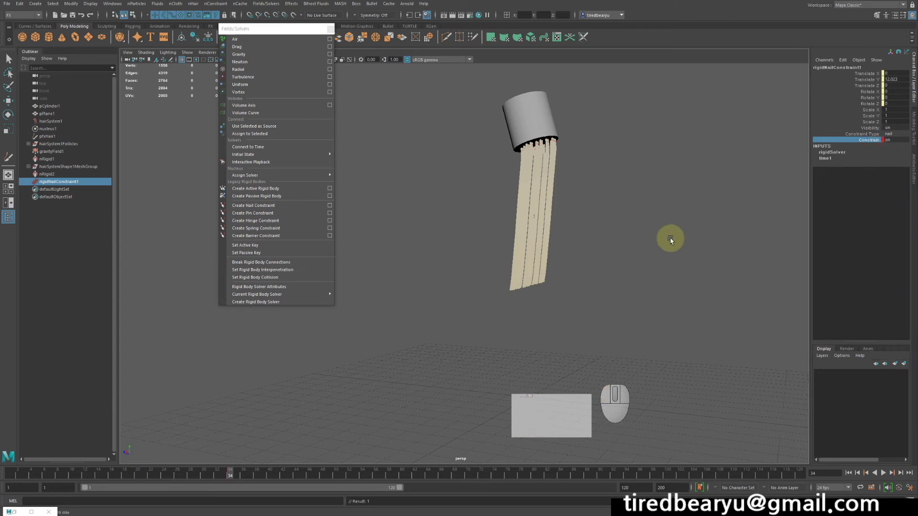
# Toggle the nail's Constrain attribute in the Channel Box, then rewind and replay.
pyautogui.rightClick(238, 475)
pyautogui.click(239, 475)
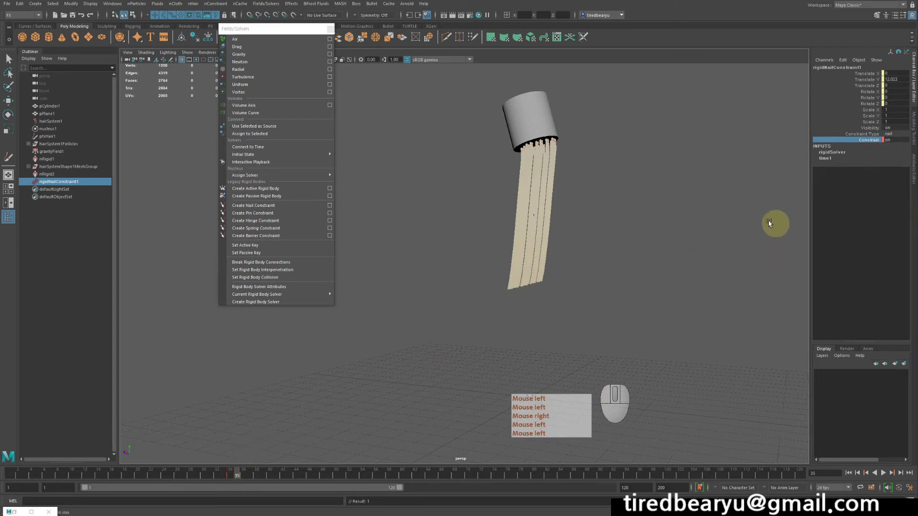
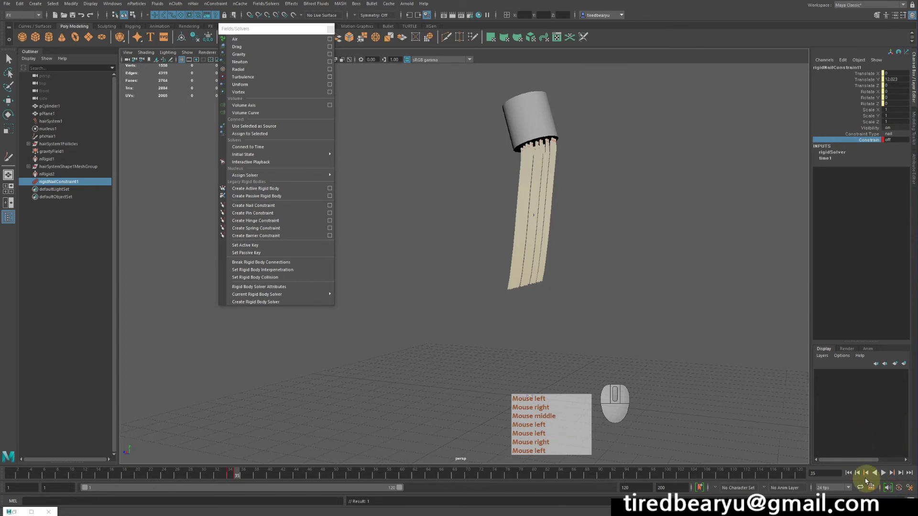
pyautogui.doubleClick(854, 477)
pyautogui.click(884, 476)
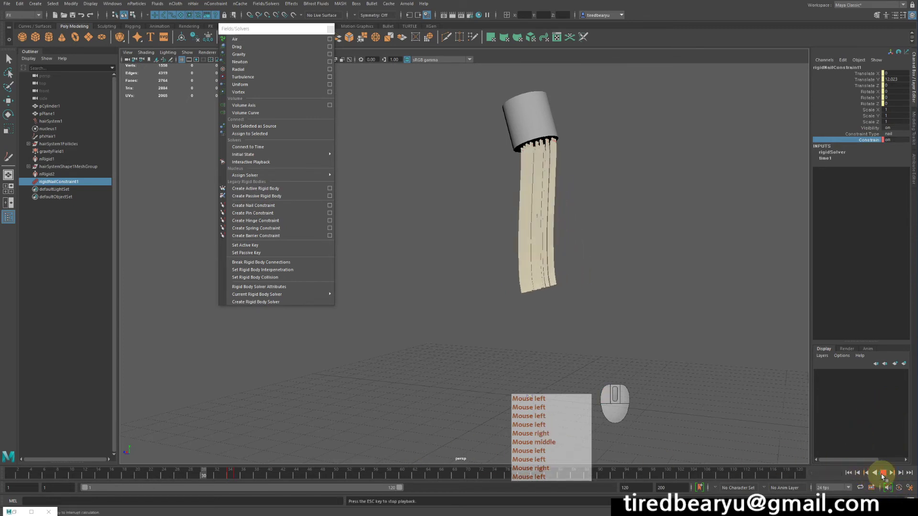
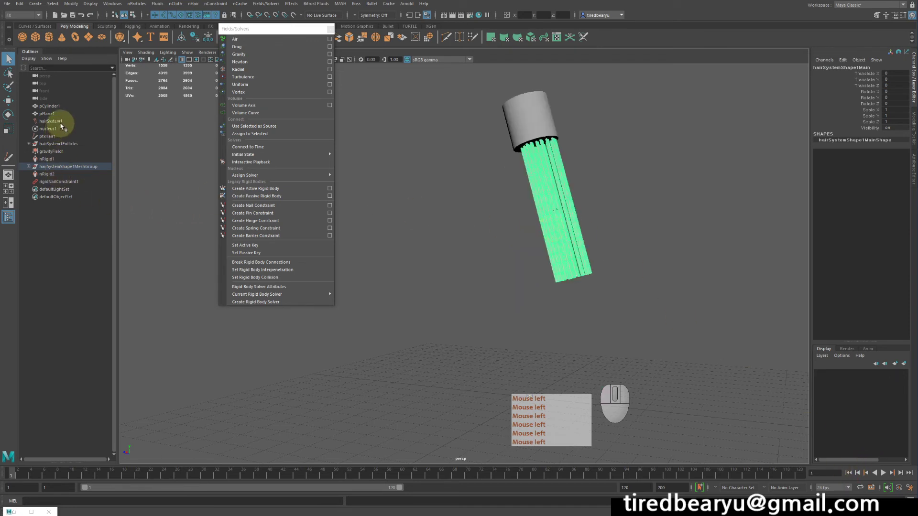
# Set hairSystem1's Turbulence Intensity to 0.36 in the Attribute Editor.
pyautogui.click(63, 126)
pyautogui.press('ctrl+a')
pyautogui.moveTo(806, 271); pyautogui.dragTo(766, 301)
pyautogui.click(765, 300)
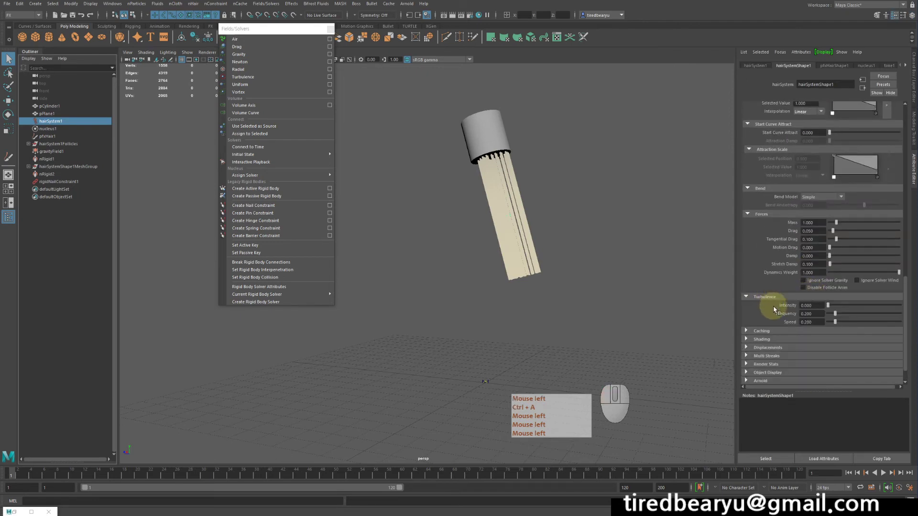
pyautogui.press('ctrl+a')
pyautogui.click(787, 306)
pyautogui.moveTo(842, 308); pyautogui.dragTo(859, 309)
pyautogui.press('ctrl+a')
# Play the simulation with turbulence so the strands writhe, then stop playback.
pyautogui.click(850, 476)
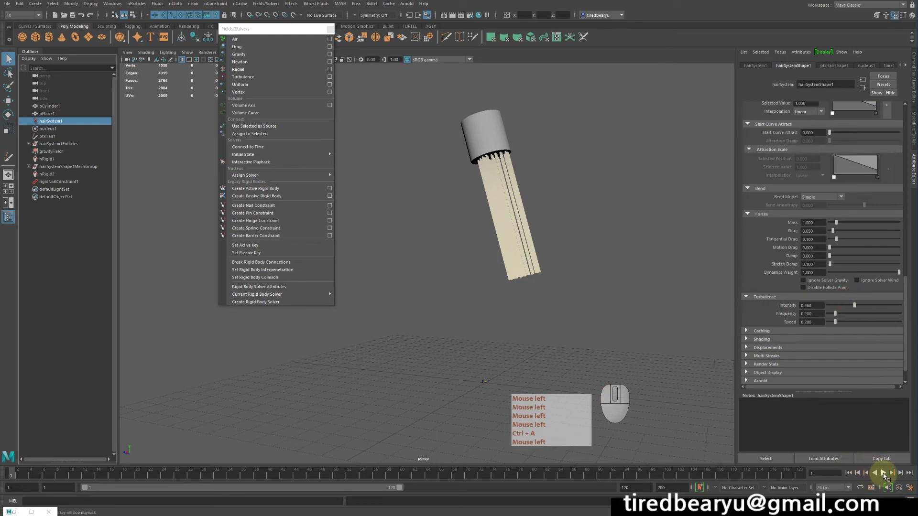
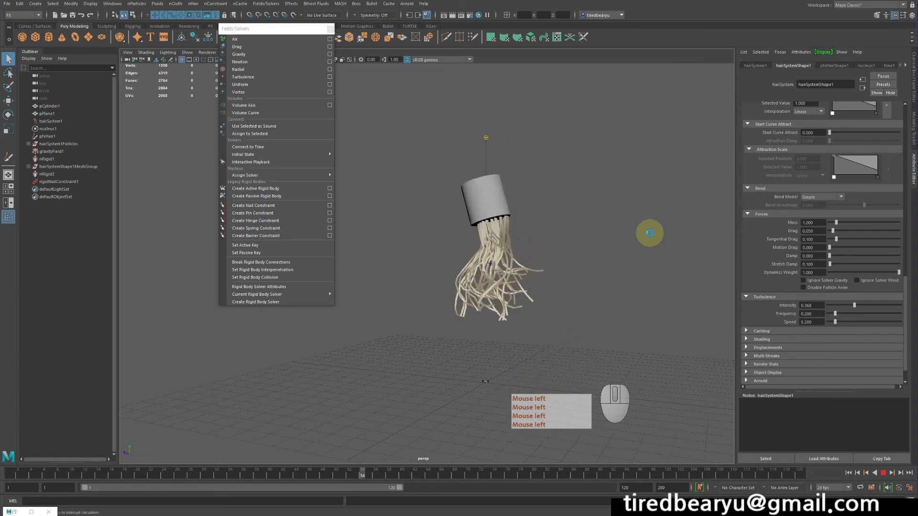
pyautogui.click(652, 235)
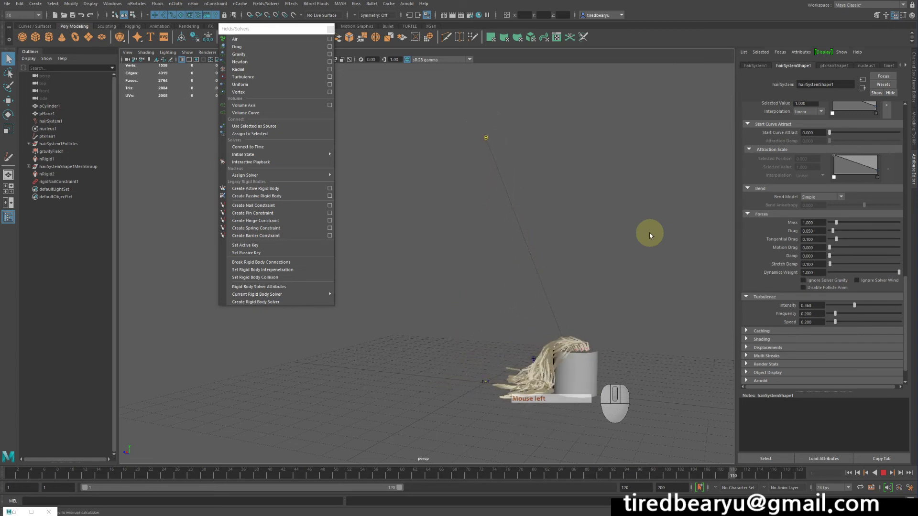
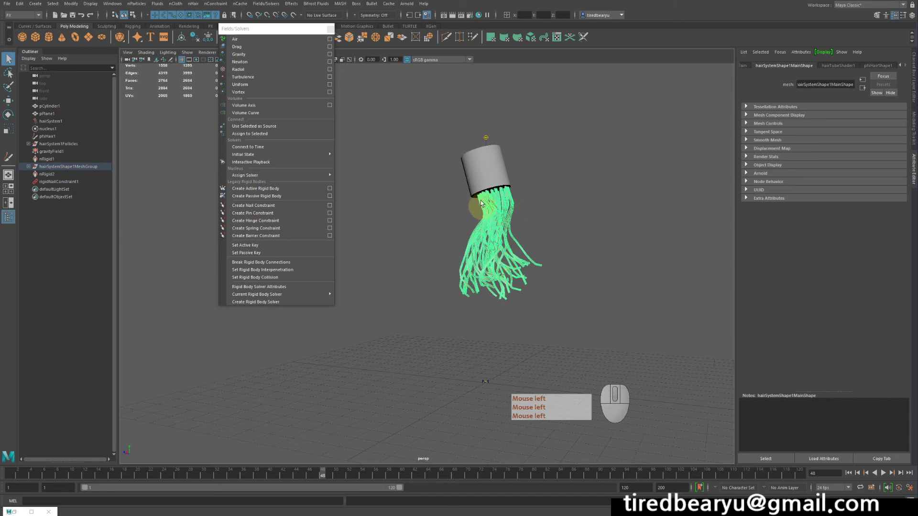
pyautogui.click(485, 181)
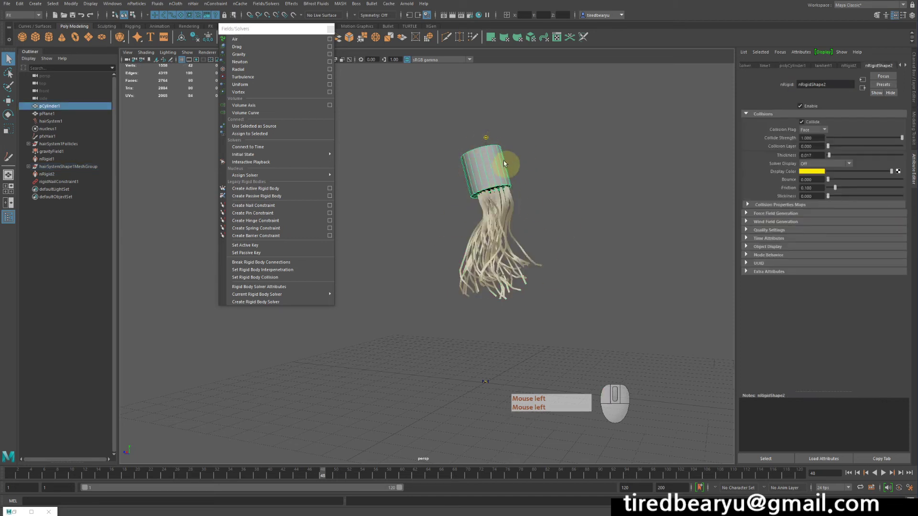
pyautogui.click(510, 180)
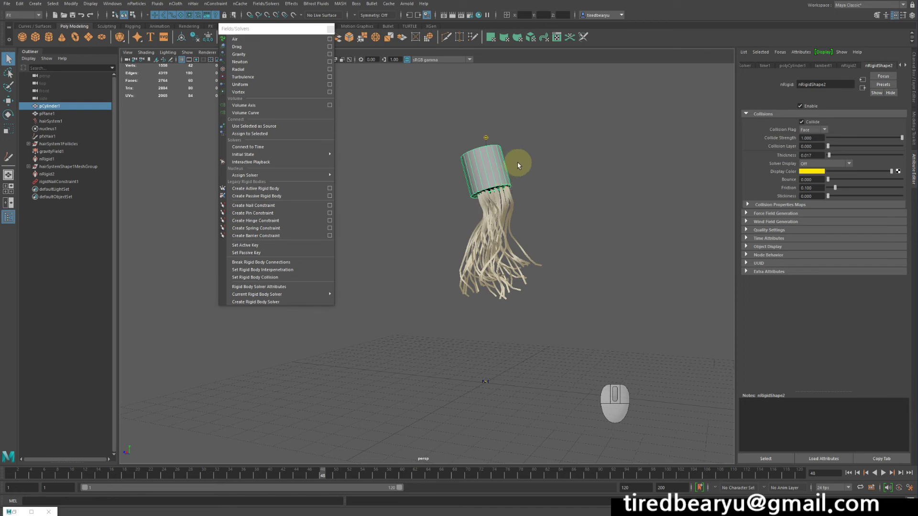
pyautogui.click(533, 176)
pyautogui.click(496, 169)
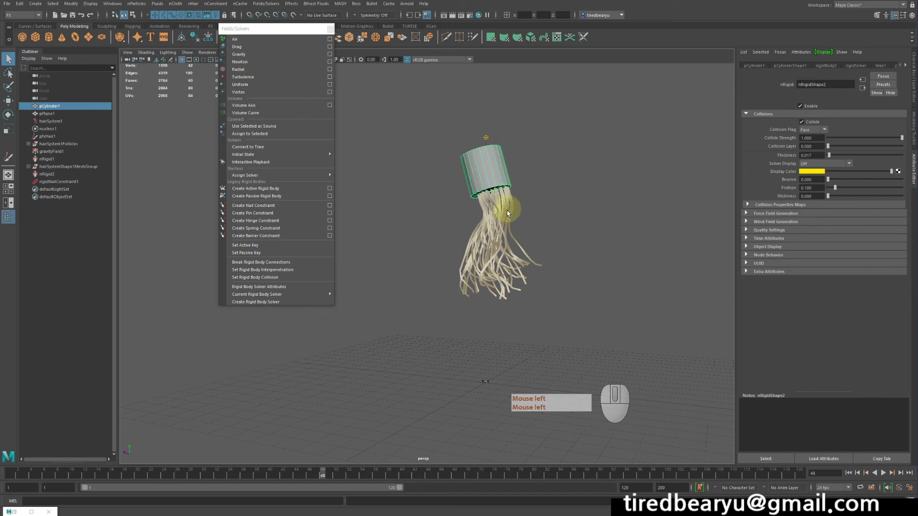
pyautogui.click(506, 222)
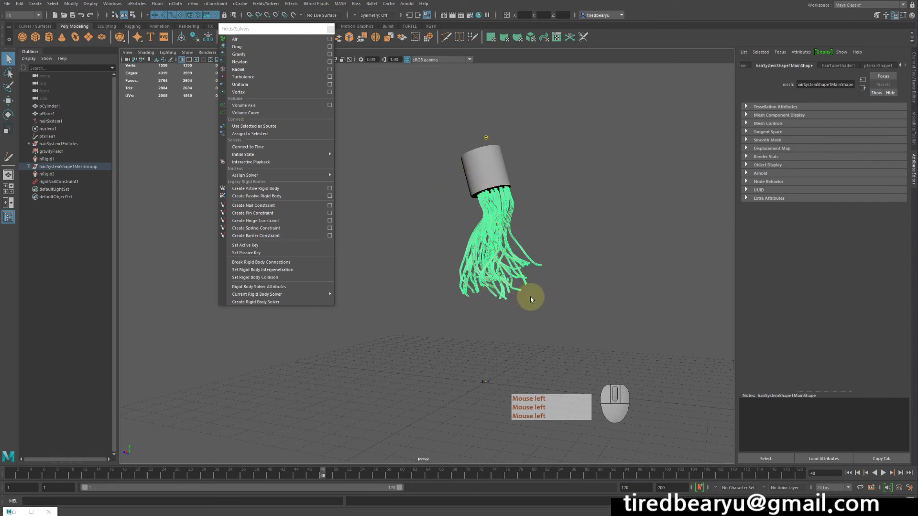
pyautogui.click(522, 299)
pyautogui.moveTo(240, 36); pyautogui.dragTo(264, 42)
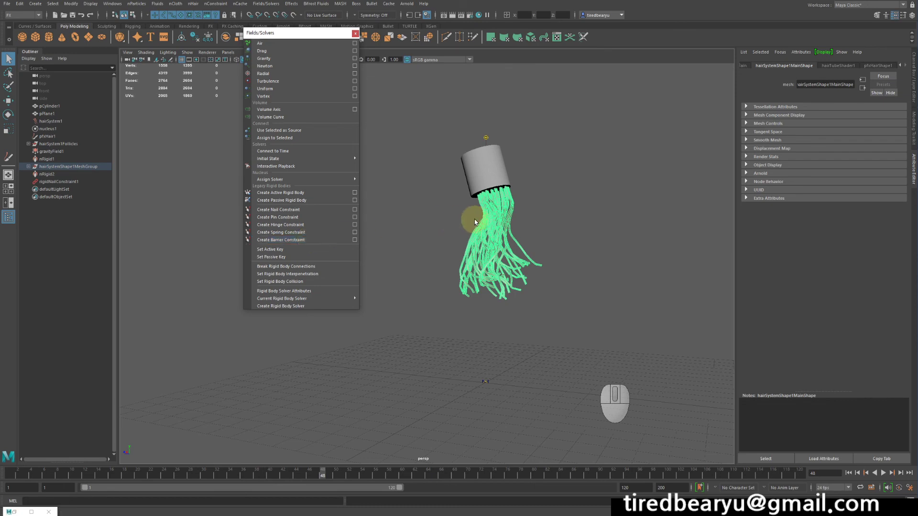
pyautogui.click(540, 204)
pyautogui.click(513, 173)
pyautogui.click(475, 156)
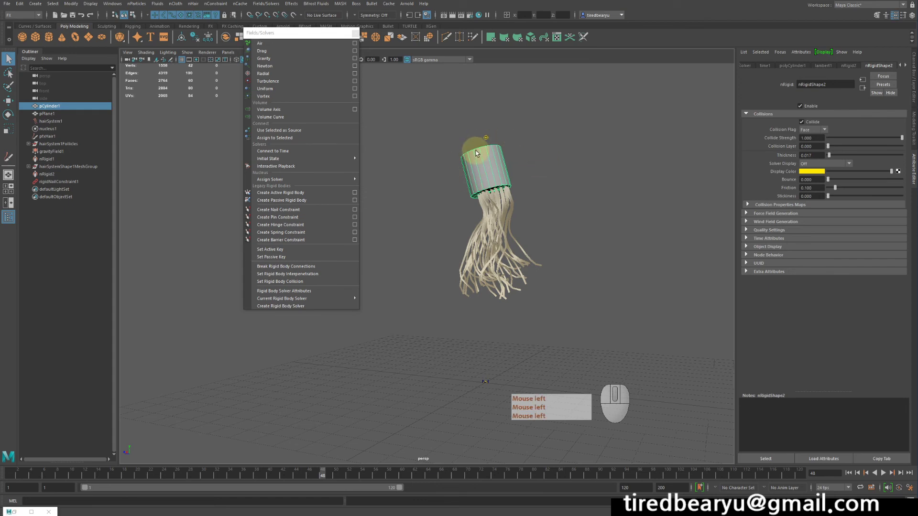
pyautogui.click(507, 236)
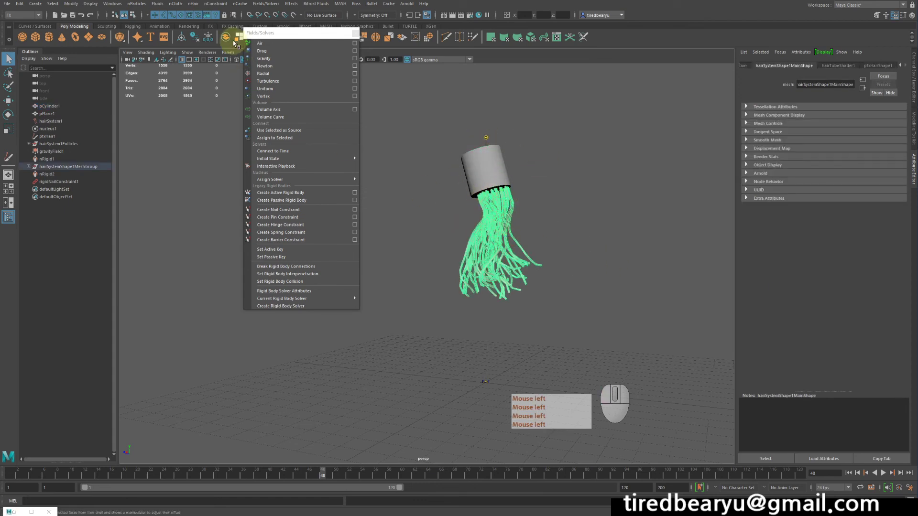
pyautogui.click(179, 6)
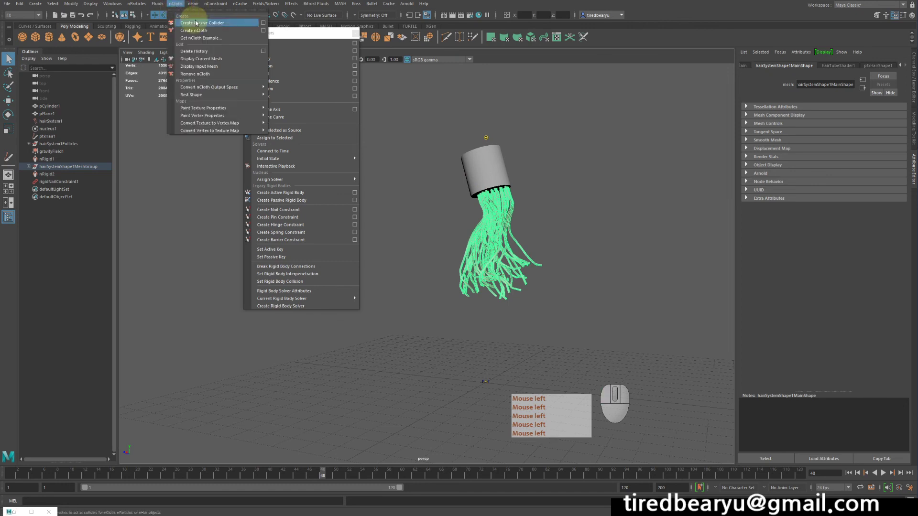
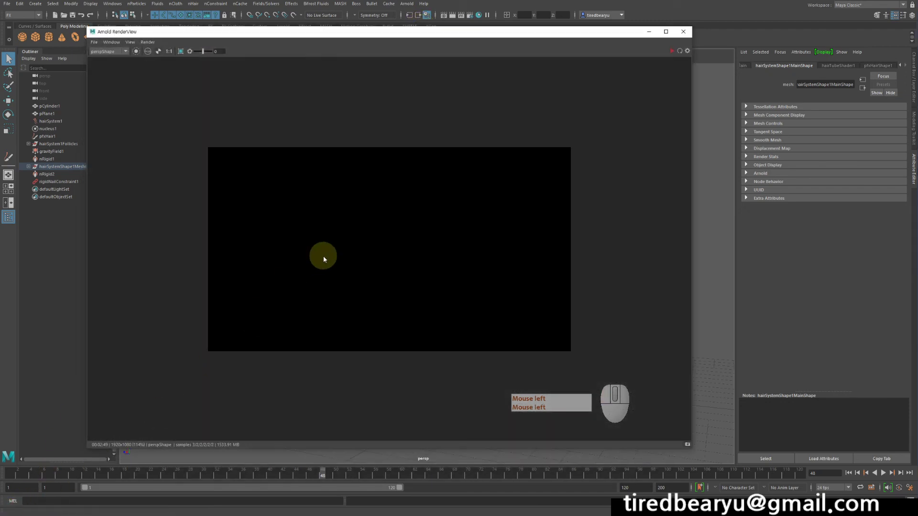
pyautogui.click(686, 35)
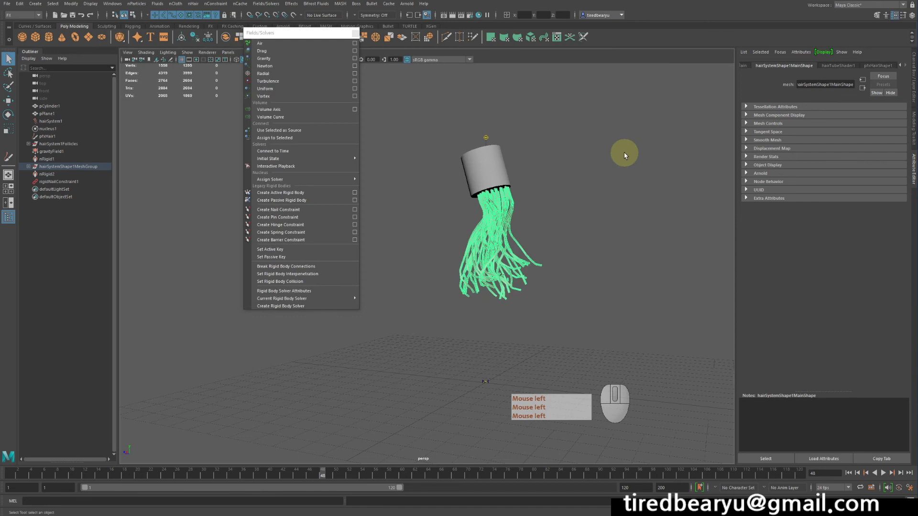
pyautogui.click(627, 155)
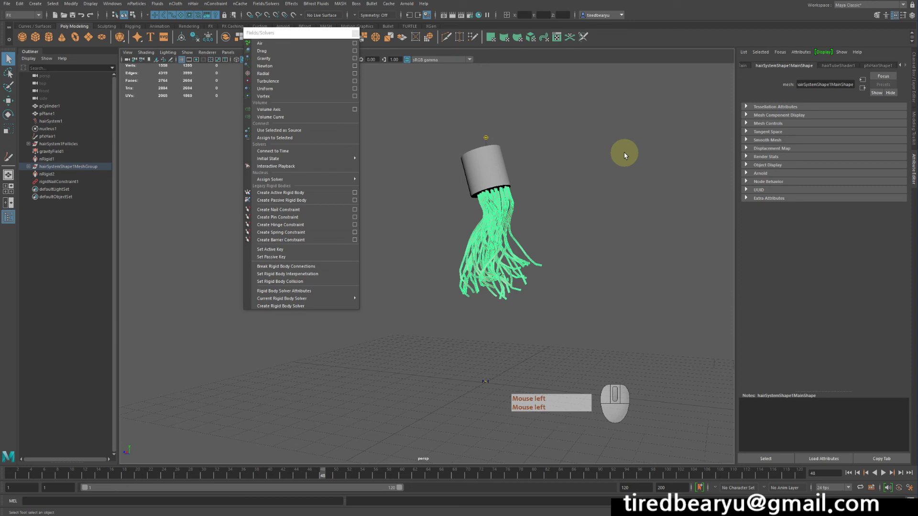
pyautogui.click(627, 156)
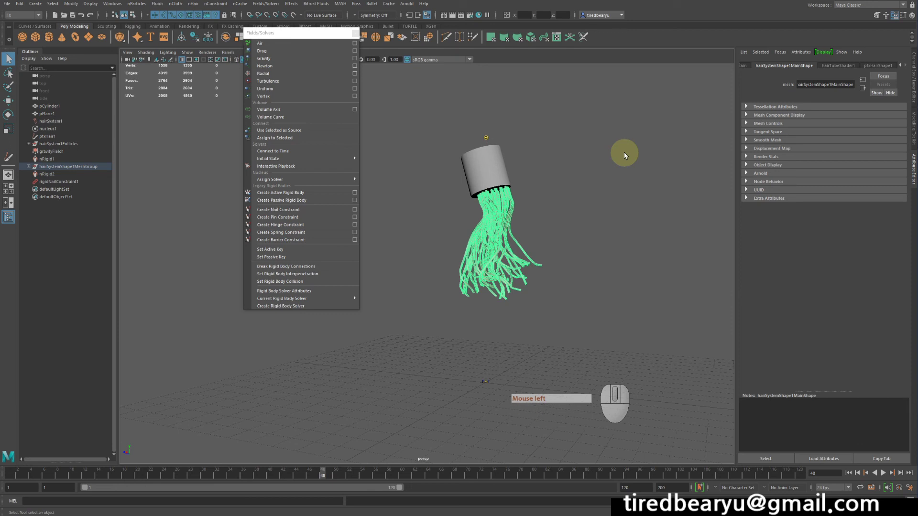